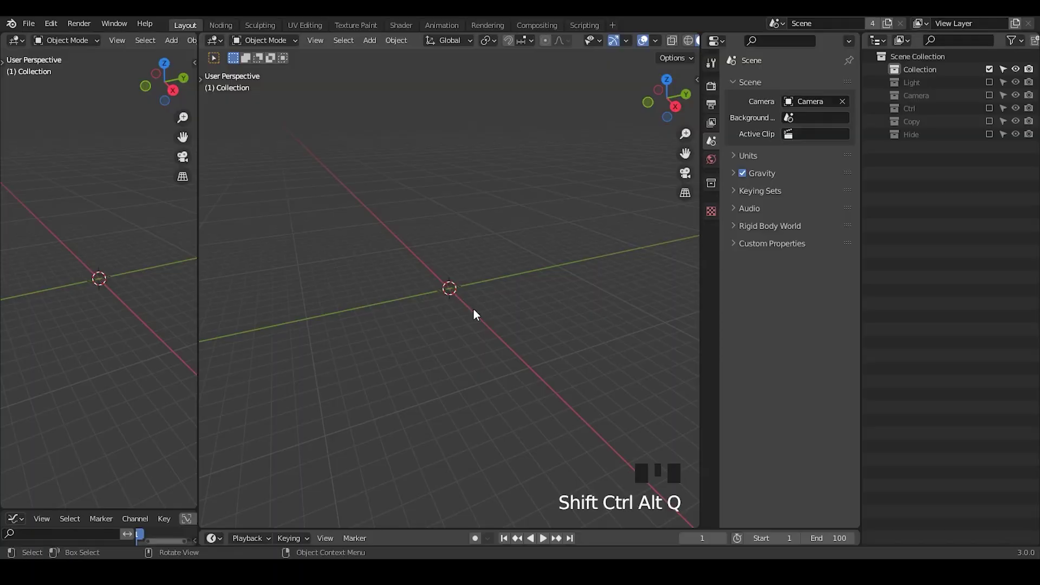
Step: Switch to the Noding workspace and add a plane to the empty scene
{"action": "left_click", "coordinate": [227, 32]}
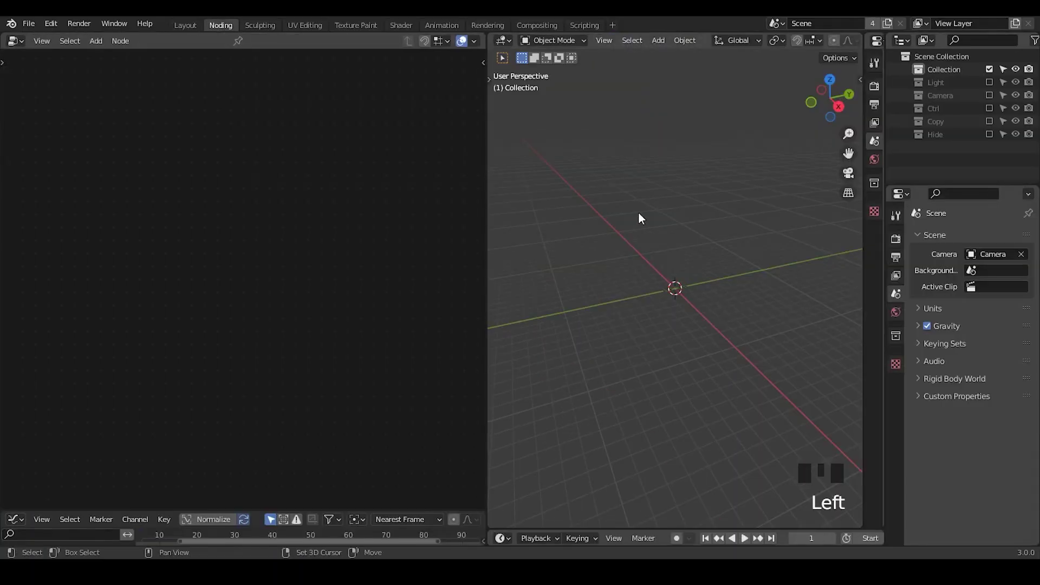
{"action": "key", "text": "shift+a"}
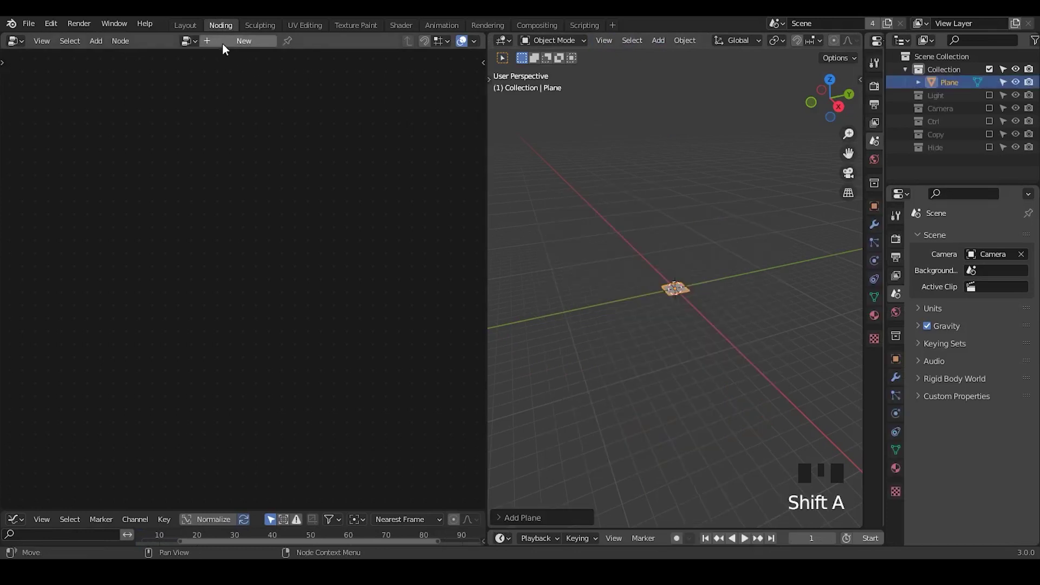
Step: Lay out Ico Sphere, Instance on Points and G_Curve Linear nodes in a new Geometry Nodes tree
{"action": "left_click_drag", "start_coordinate": [229, 48], "coordinate": [123, 344]}
{"action": "key", "text": "x"}
{"action": "left_click_drag", "start_coordinate": [660, 379], "coordinate": [104, 194]}
{"action": "left_click_drag", "start_coordinate": [105, 195], "coordinate": [280, 201]}
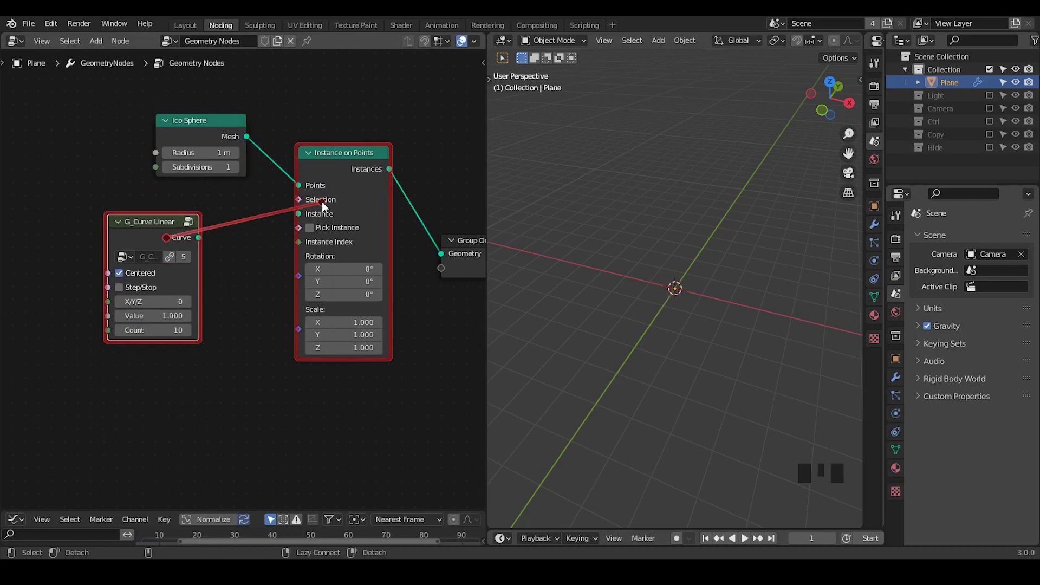
Step: Instance the linear curve on the sphere's points and orient it vertically with axis 2
{"action": "left_click_drag", "start_coordinate": [327, 208], "coordinate": [193, 304]}
{"action": "left_click_drag", "start_coordinate": [192, 304], "coordinate": [649, 352]}
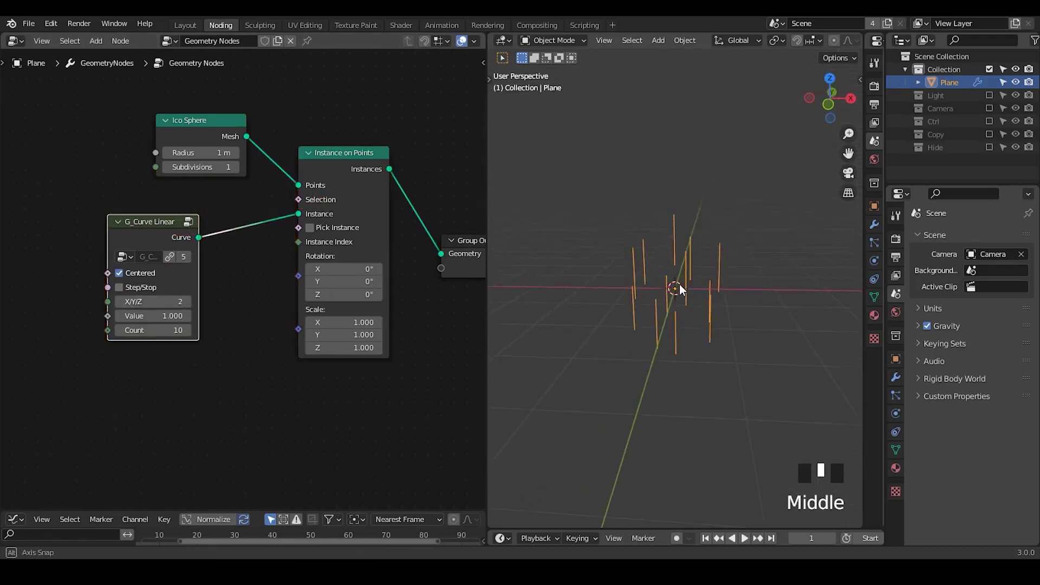
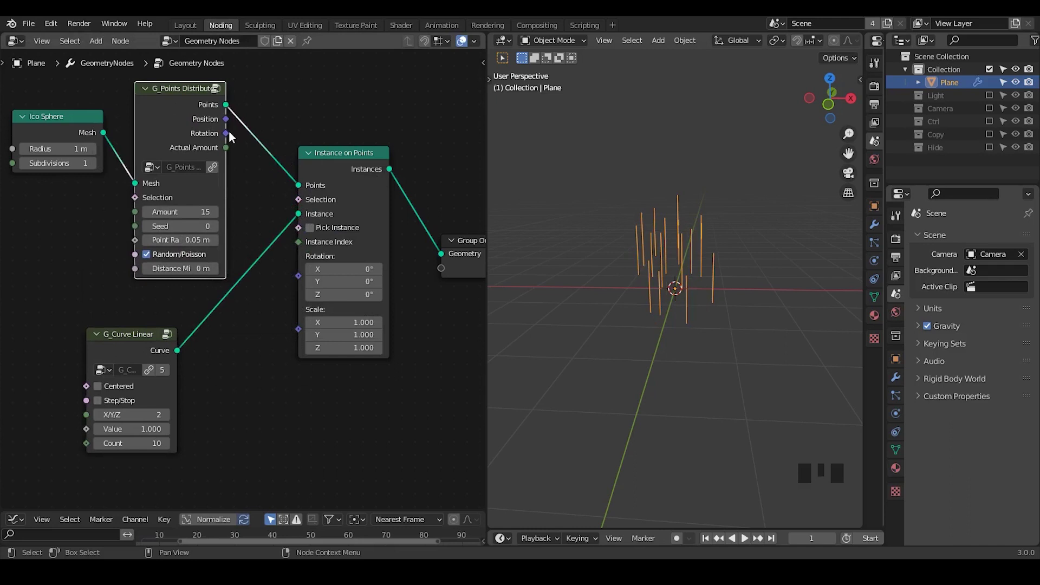
Step: Drive instance rotation from the distributed points and raise the amount to 178
{"action": "left_click_drag", "start_coordinate": [302, 283], "coordinate": [698, 364]}
{"action": "left_click_drag", "start_coordinate": [699, 363], "coordinate": [153, 152]}
Step: Set ico sphere subdivisions to 3 and realize instances before the group output
{"action": "left_click_drag", "start_coordinate": [153, 152], "coordinate": [660, 320]}
{"action": "left_click_drag", "start_coordinate": [660, 320], "coordinate": [252, 130]}
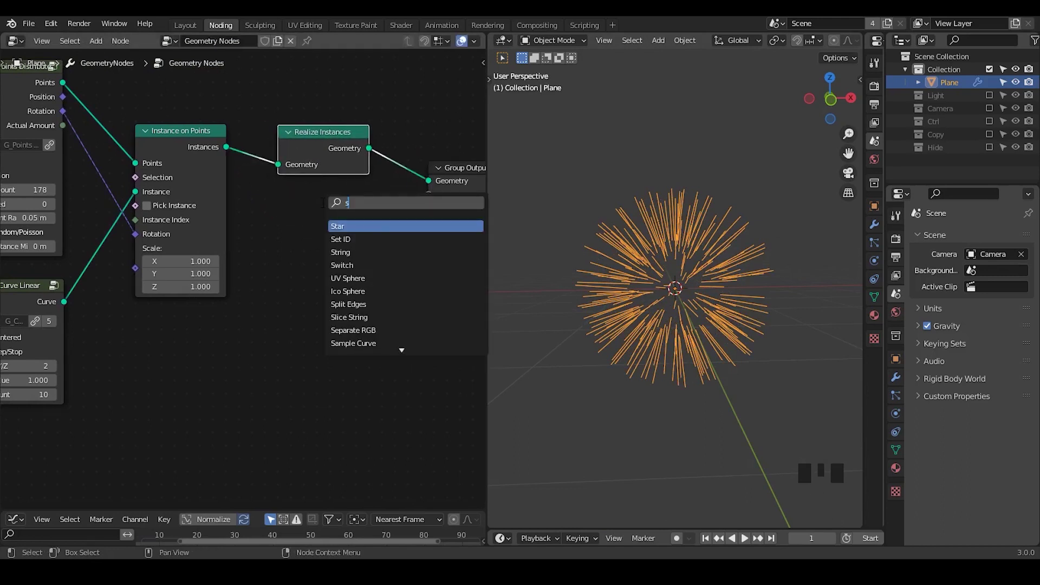
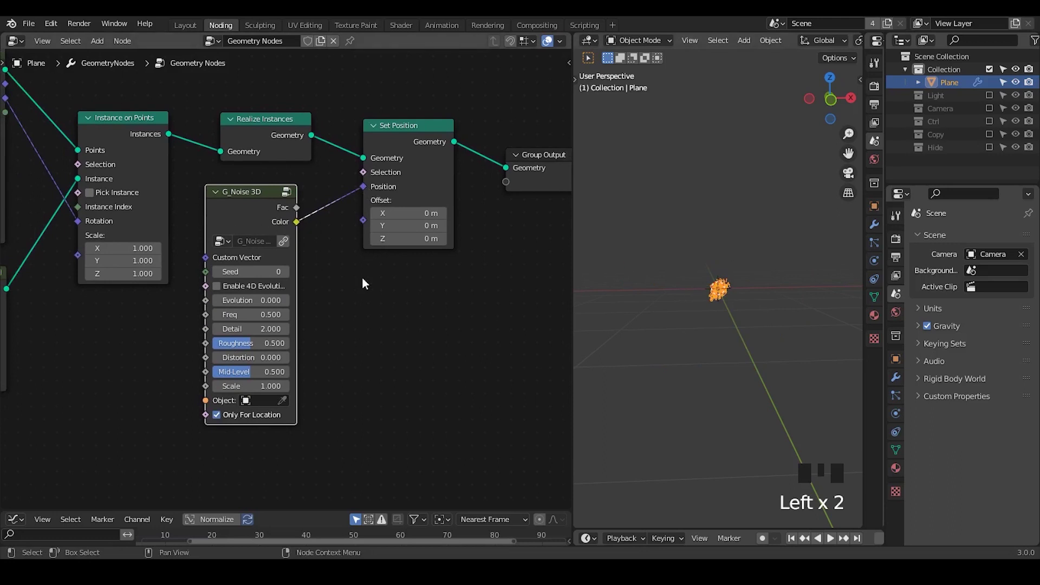
{"action": "key", "text": "ctrl+shift+alt+q"}
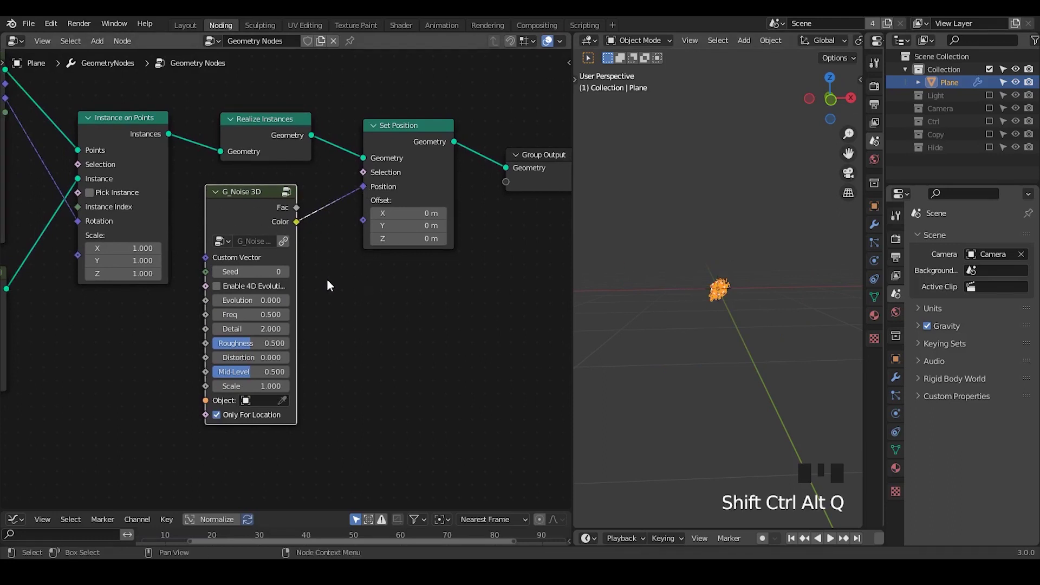
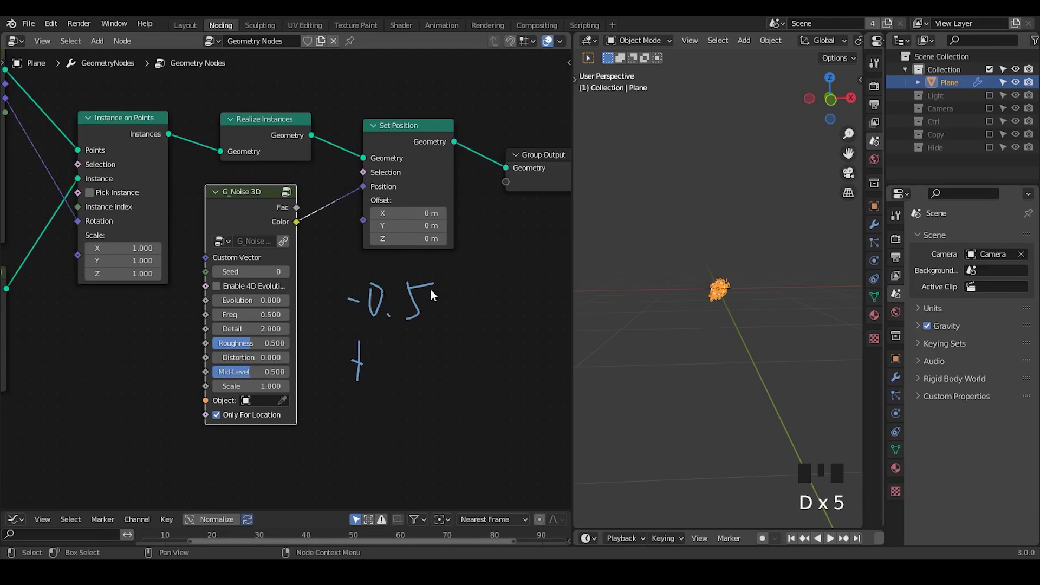
{"action": "key", "text": "d"}
{"action": "left_click_drag", "start_coordinate": [441, 282], "coordinate": [395, 273]}
{"action": "key", "text": "d"}
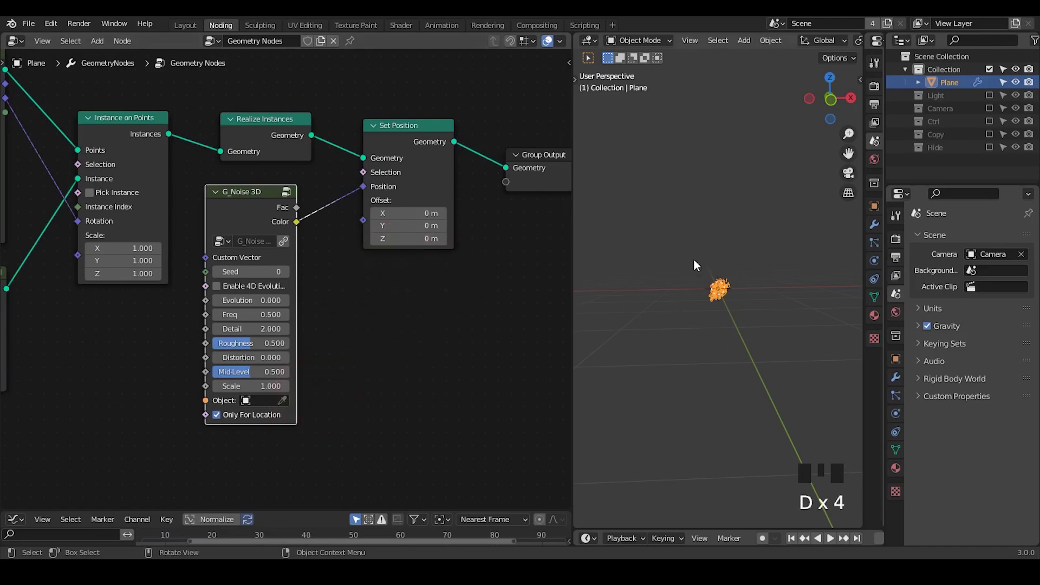
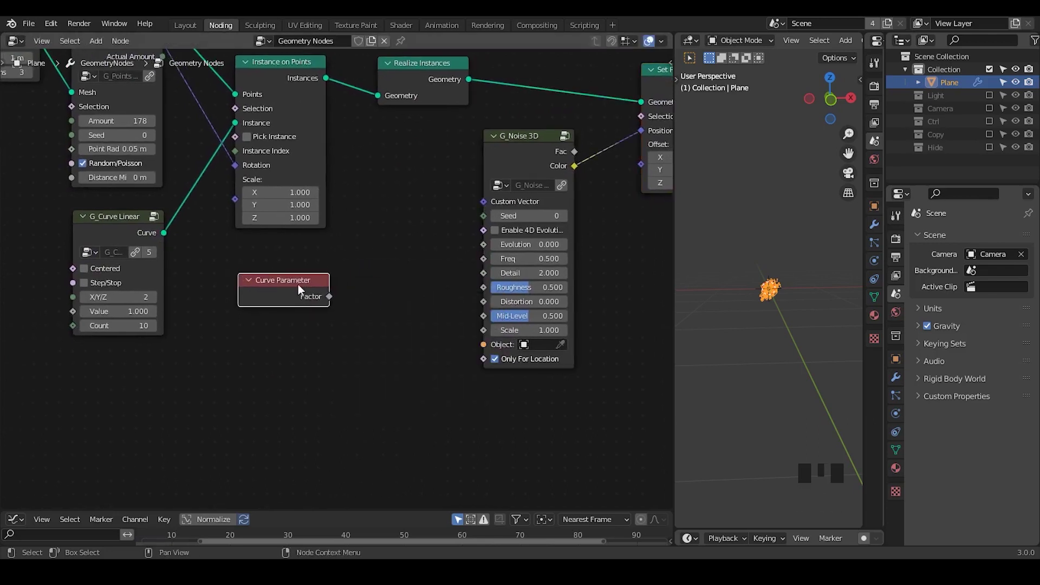
Step: Drive G_Noise 3D scale with a Curve Parameter factor and sketch a note beside the nodes
{"action": "left_click_drag", "start_coordinate": [334, 300], "coordinate": [653, 371]}
{"action": "left_click_drag", "start_coordinate": [653, 372], "coordinate": [551, 253]}
{"action": "key", "text": "d"}
{"action": "left_click_drag", "start_coordinate": [203, 351], "coordinate": [231, 353]}
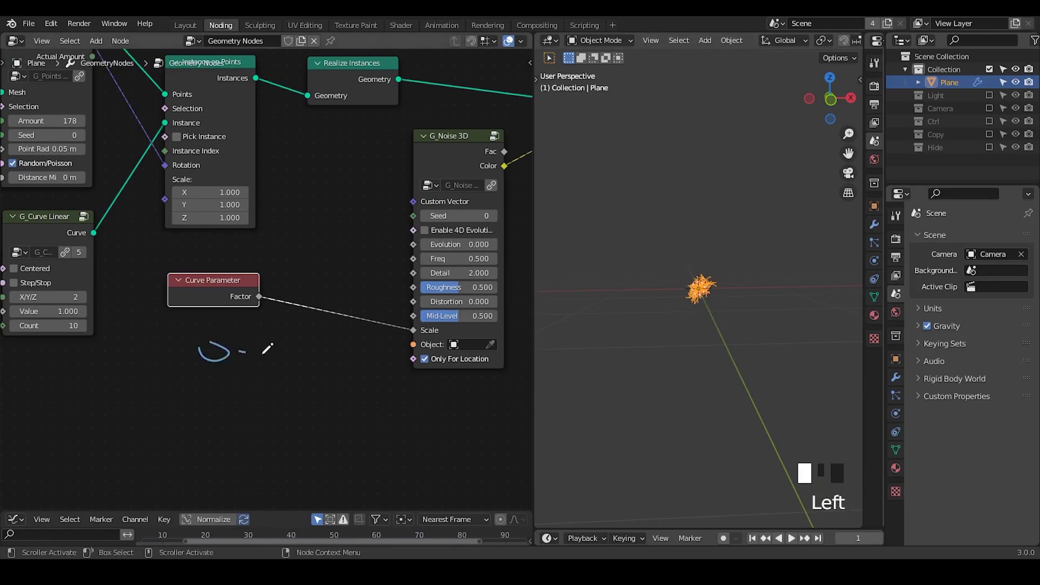
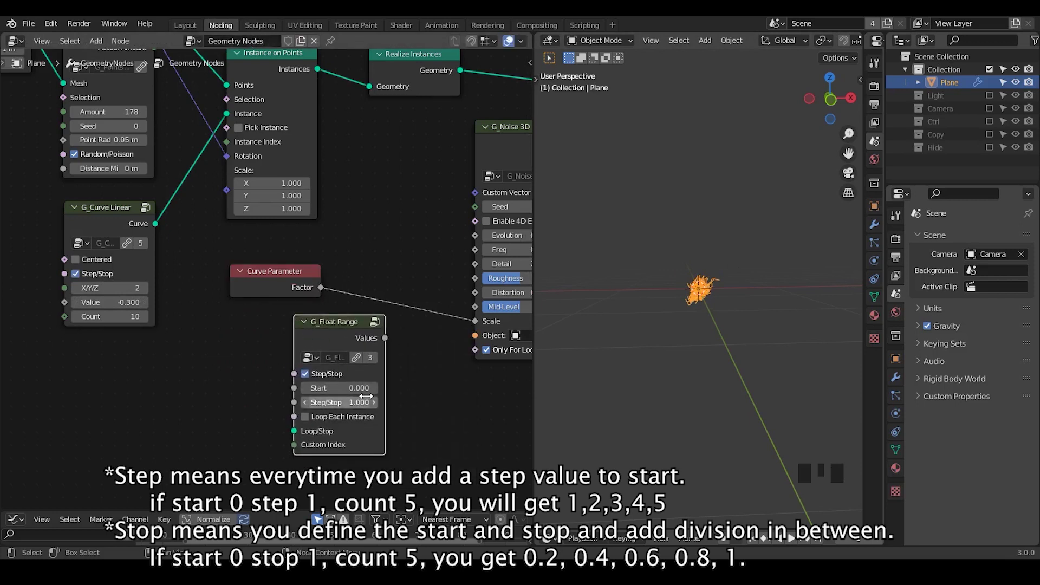
Step: Feed G_Curve Linear into a G_Float Range looping each instance, whose values drive the noise scale
{"action": "left_click_drag", "start_coordinate": [298, 449], "coordinate": [198, 287]}
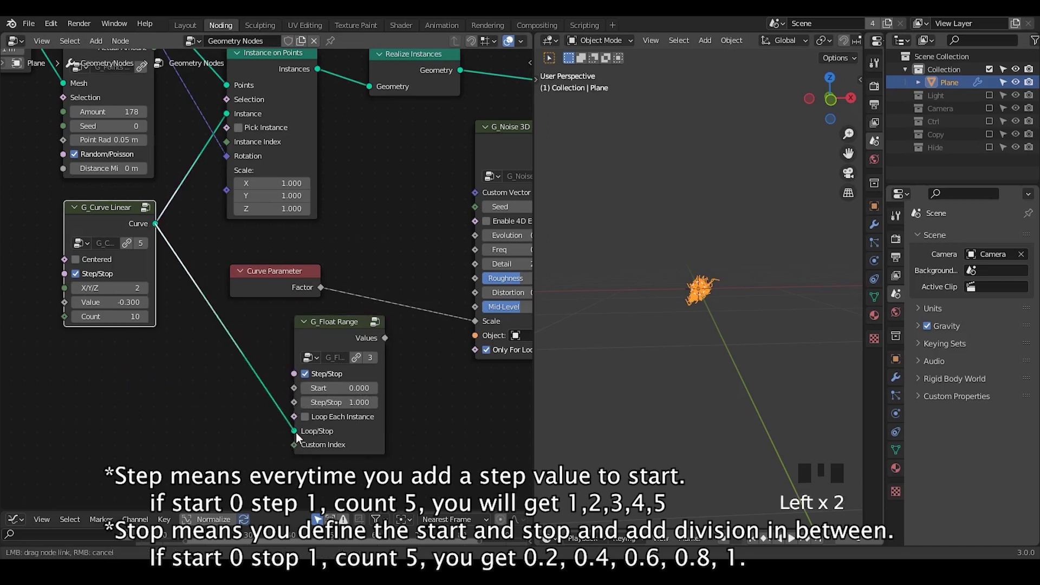
{"action": "left_click", "coordinate": [320, 419]}
{"action": "left_click", "coordinate": [341, 328]}
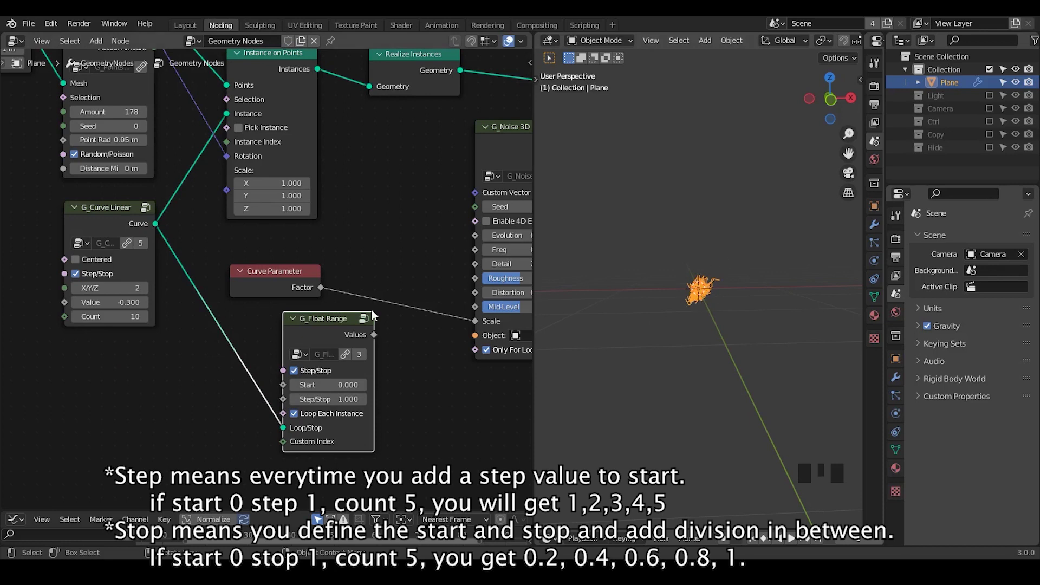
{"action": "left_click_drag", "start_coordinate": [379, 336], "coordinate": [258, 267]}
{"action": "left_click", "coordinate": [320, 329]}
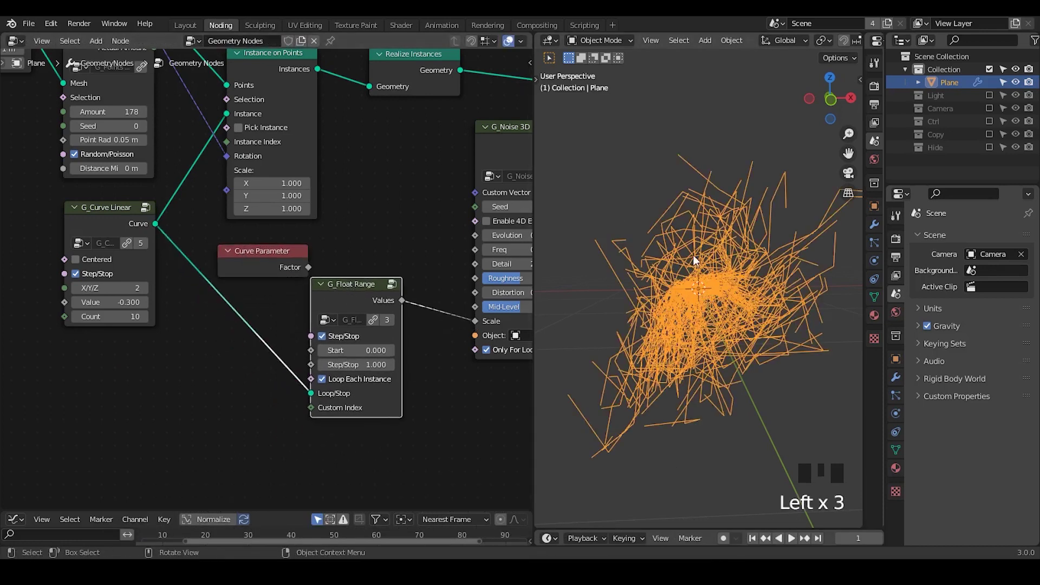
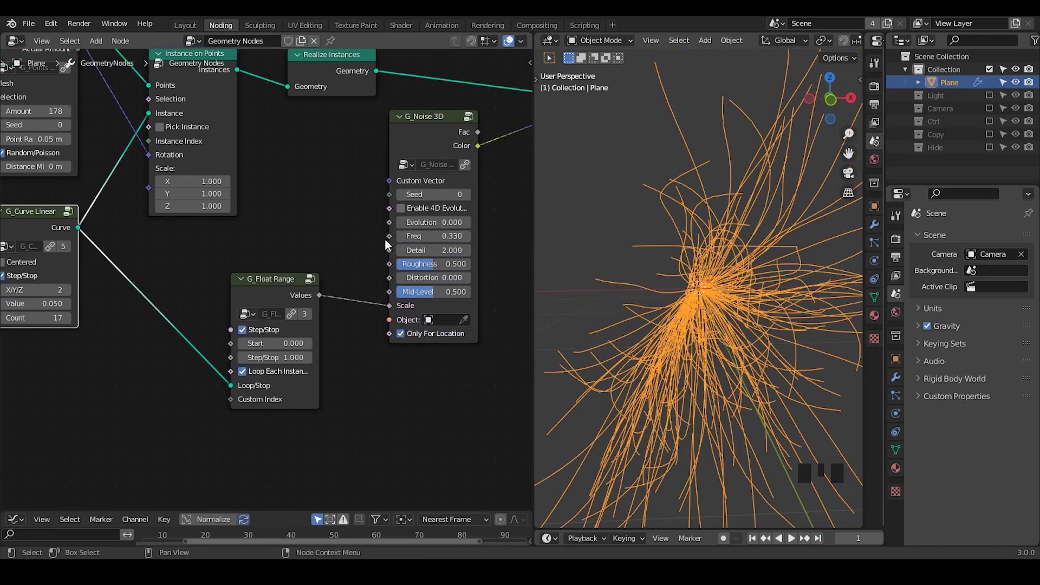
Step: Inspect the strands from another angle and change the G_Noise 3D seed to 41
{"action": "left_click_drag", "start_coordinate": [257, 308], "coordinate": [409, 248]}
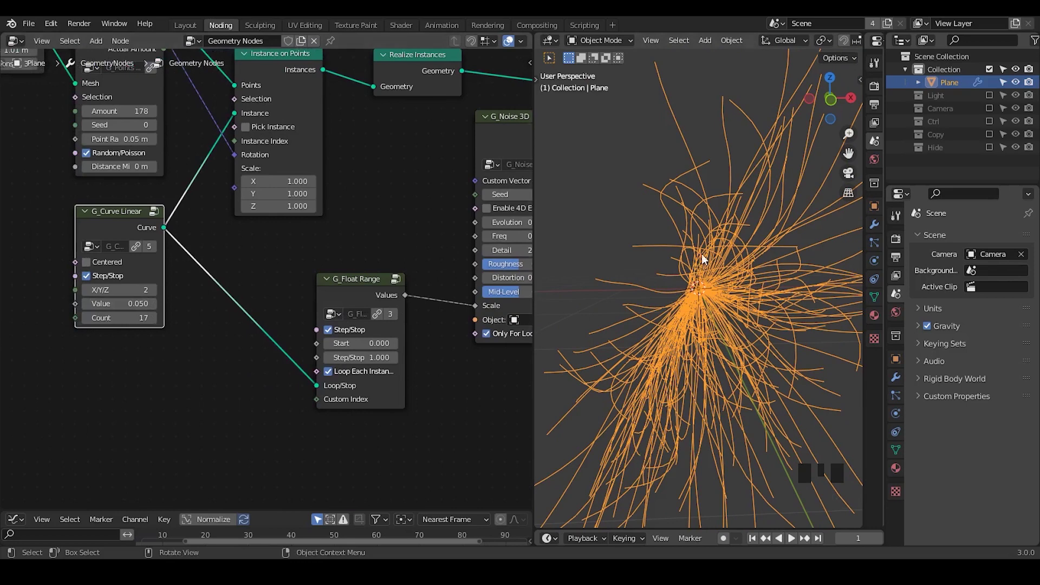
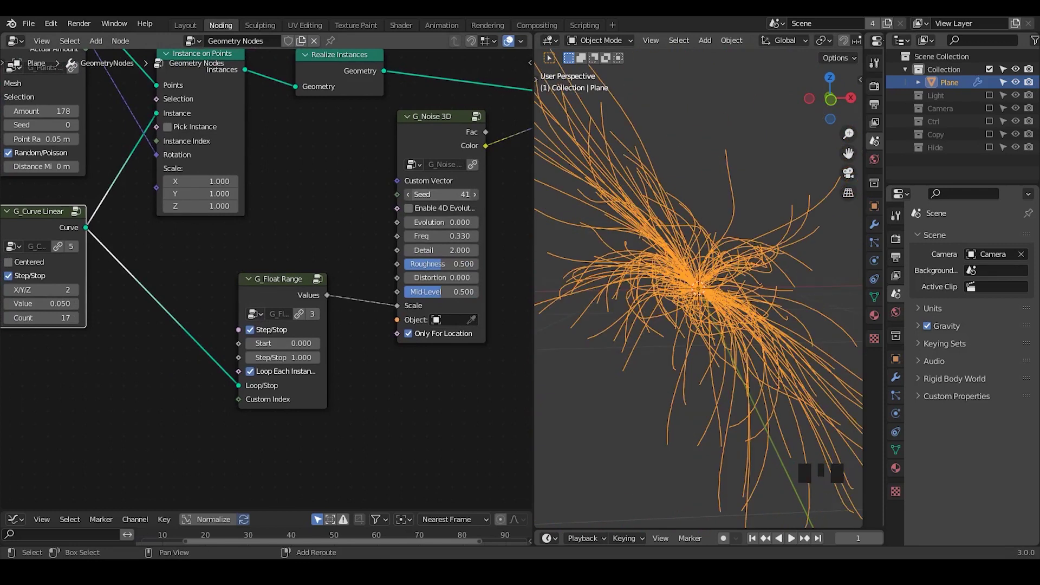
{"action": "left_click_drag", "start_coordinate": [715, 310], "coordinate": [369, 175]}
{"action": "left_click", "coordinate": [370, 175]}
Step: Search for a G_Bevel Curve node to turn the curves into 0.03 m tubes
{"action": "key", "text": "ctrl+a"}
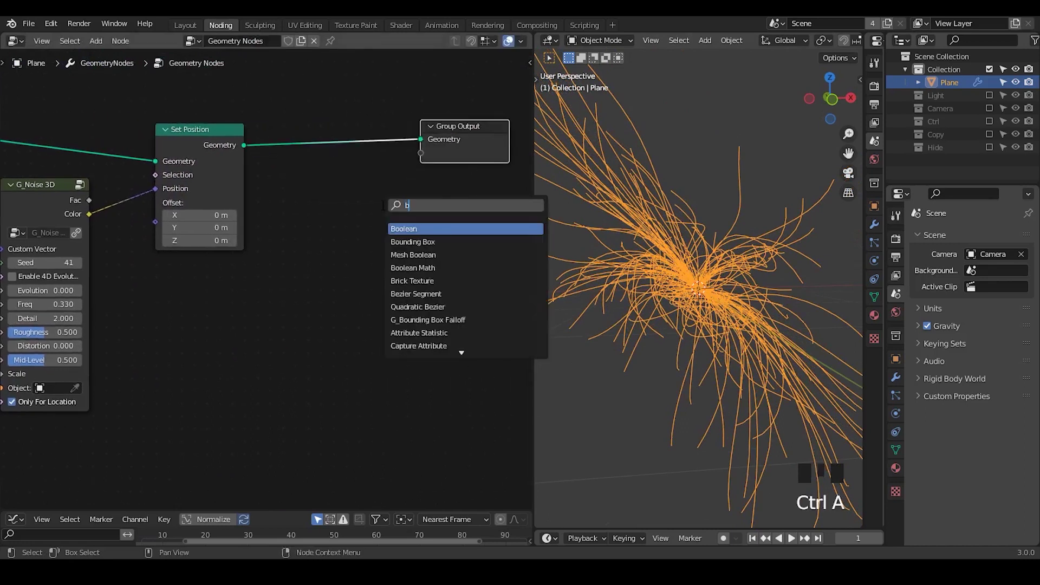
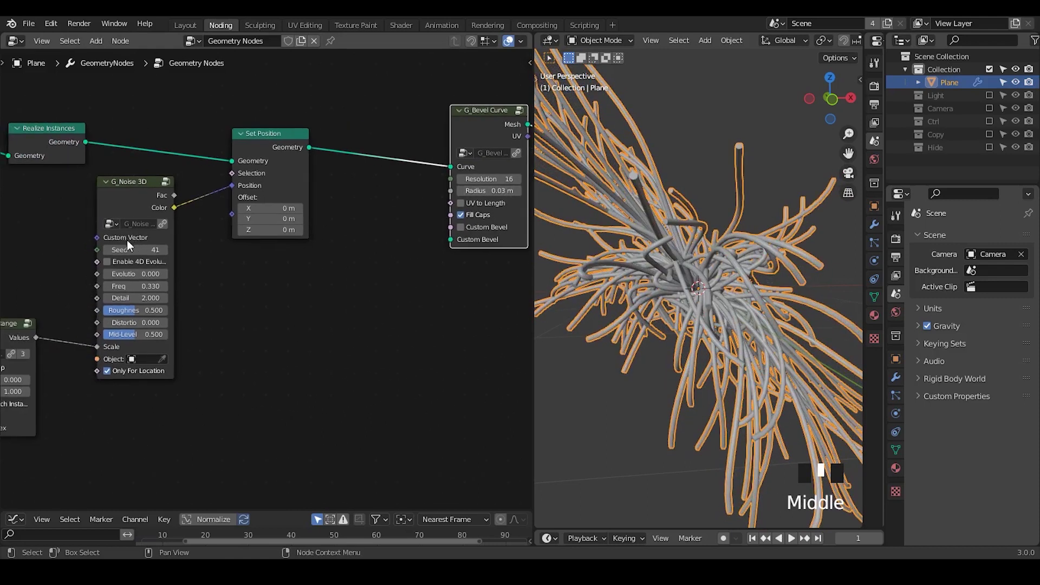
Step: Insert a Trim Curve before the bevel and try other noise seeds, ending on 36
{"action": "left_click_drag", "start_coordinate": [112, 251], "coordinate": [362, 195]}
{"action": "key", "text": "ctrl+a"}
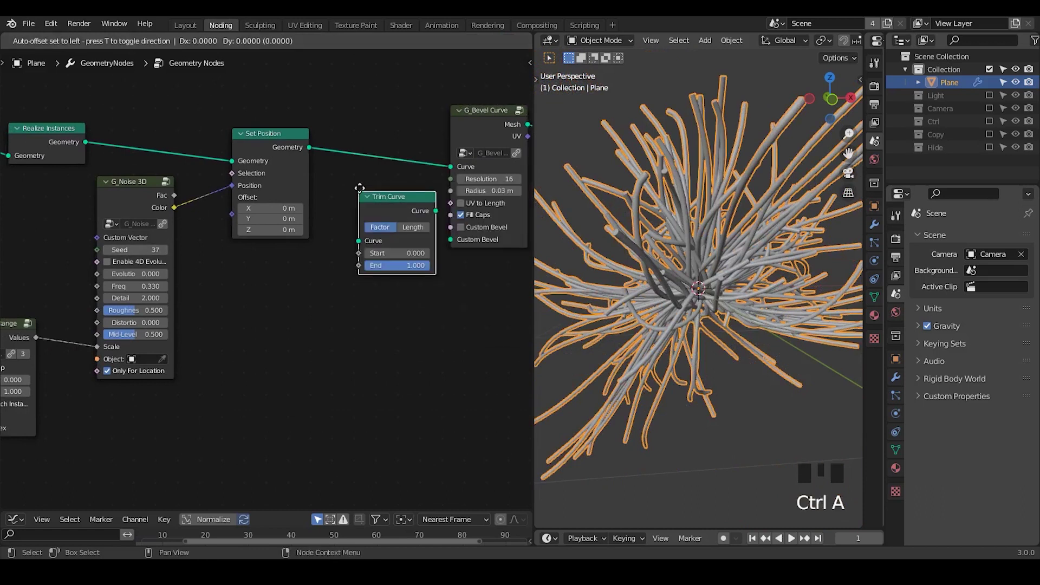
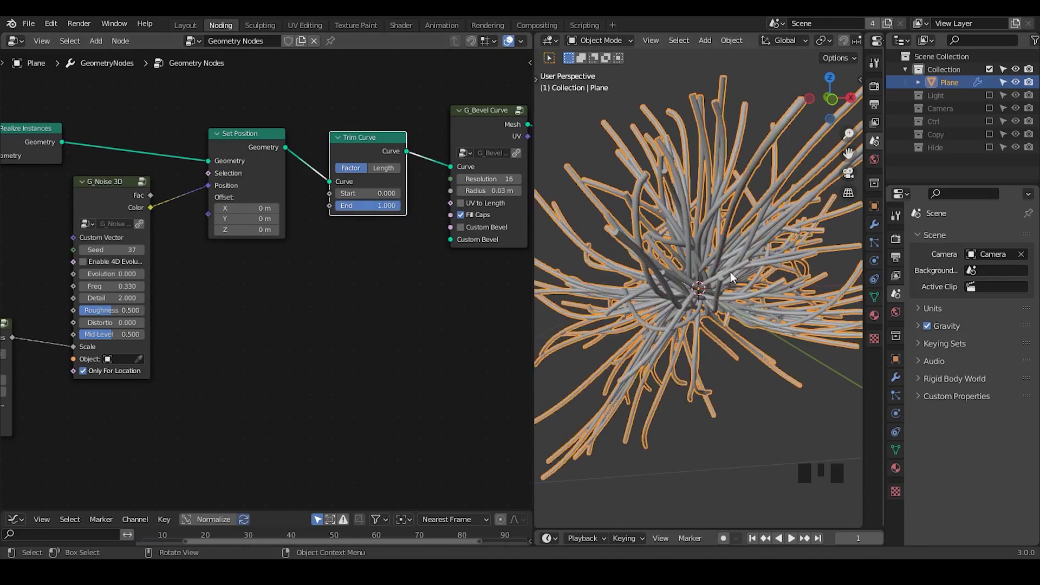
{"action": "left_click_drag", "start_coordinate": [716, 226], "coordinate": [293, 210]}
{"action": "left_click_drag", "start_coordinate": [294, 210], "coordinate": [674, 267]}
Step: Insert a Set Material node between G_Bevel Curve and the group output
{"action": "left_click_drag", "start_coordinate": [675, 267], "coordinate": [663, 125]}
{"action": "left_click", "coordinate": [663, 125]}
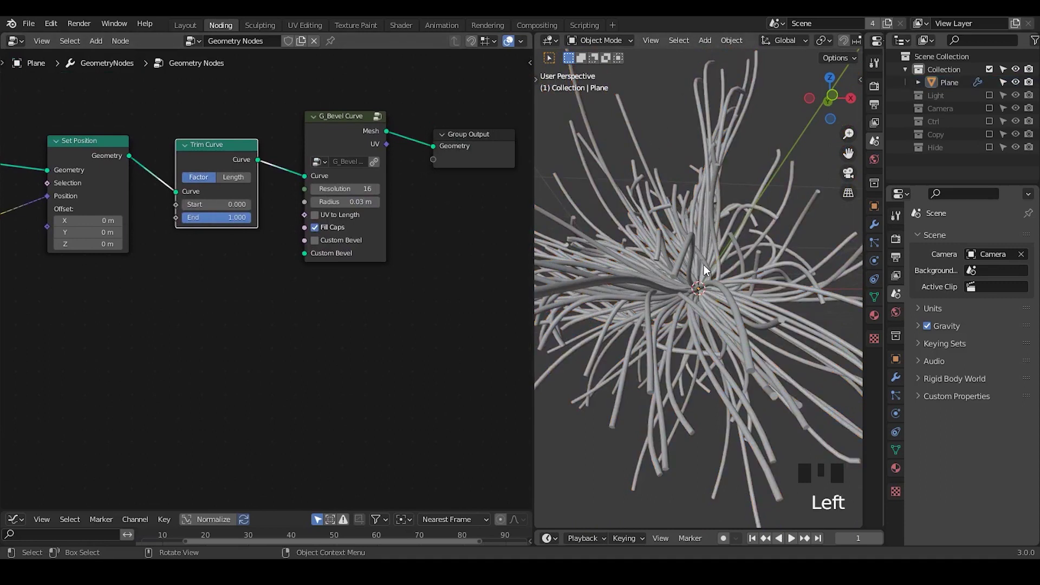
{"action": "key", "text": "ctrl+shift+alt+q"}
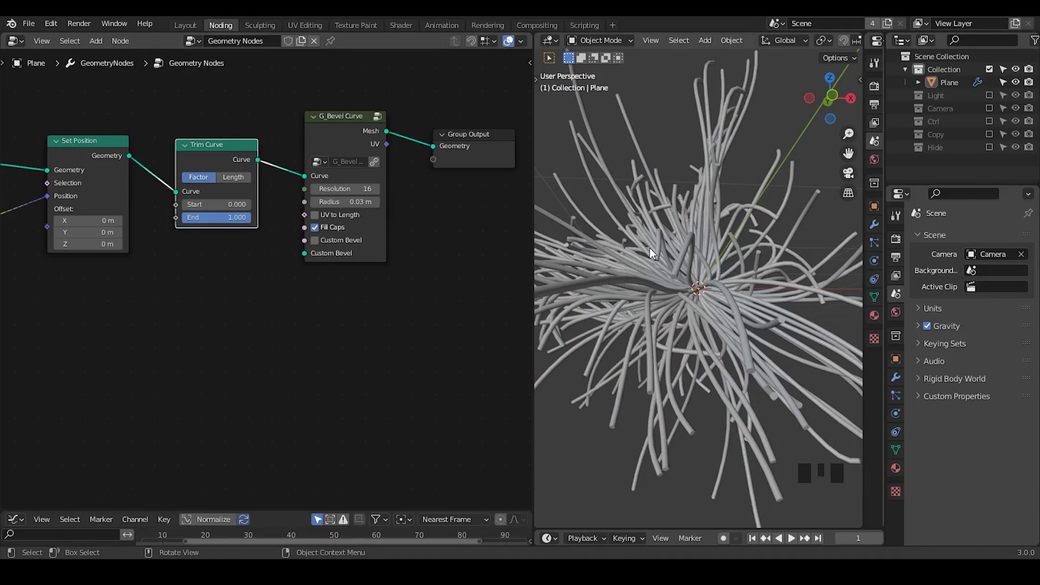
{"action": "left_click_drag", "start_coordinate": [463, 225], "coordinate": [310, 155]}
{"action": "left_click_drag", "start_coordinate": [310, 155], "coordinate": [346, 167]}
{"action": "left_click", "coordinate": [388, 158]}
Step: Expose the bevel UV as an output attribute named UV and create a new material
{"action": "left_click_drag", "start_coordinate": [427, 228], "coordinate": [902, 383]}
{"action": "left_click", "coordinate": [902, 383]}
{"action": "left_click_drag", "start_coordinate": [957, 299], "coordinate": [297, 255]}
{"action": "key", "text": "ctrl+a"}
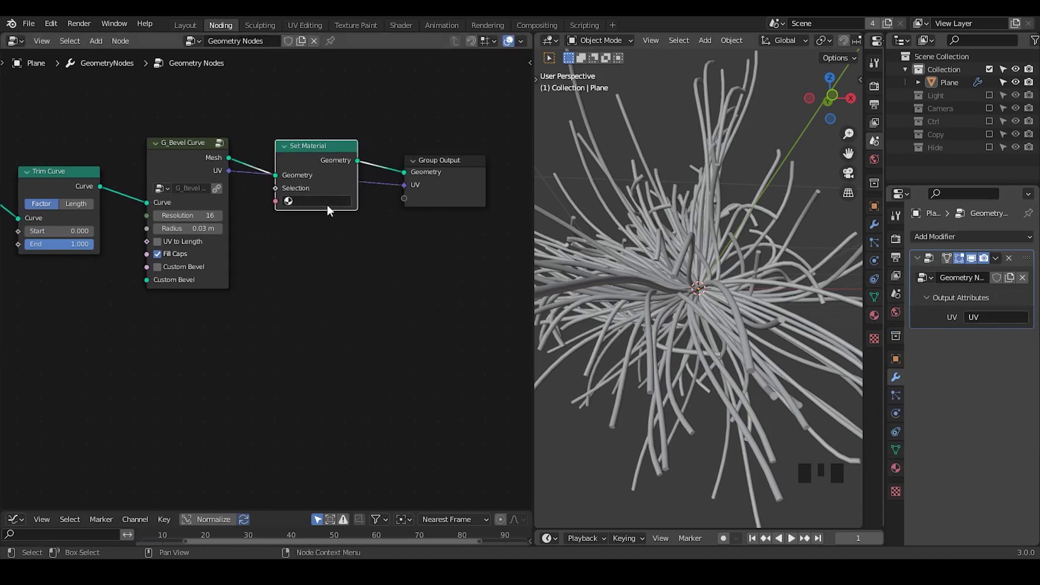
{"action": "left_click_drag", "start_coordinate": [321, 207], "coordinate": [901, 465]}
{"action": "left_click", "coordinate": [901, 466]}
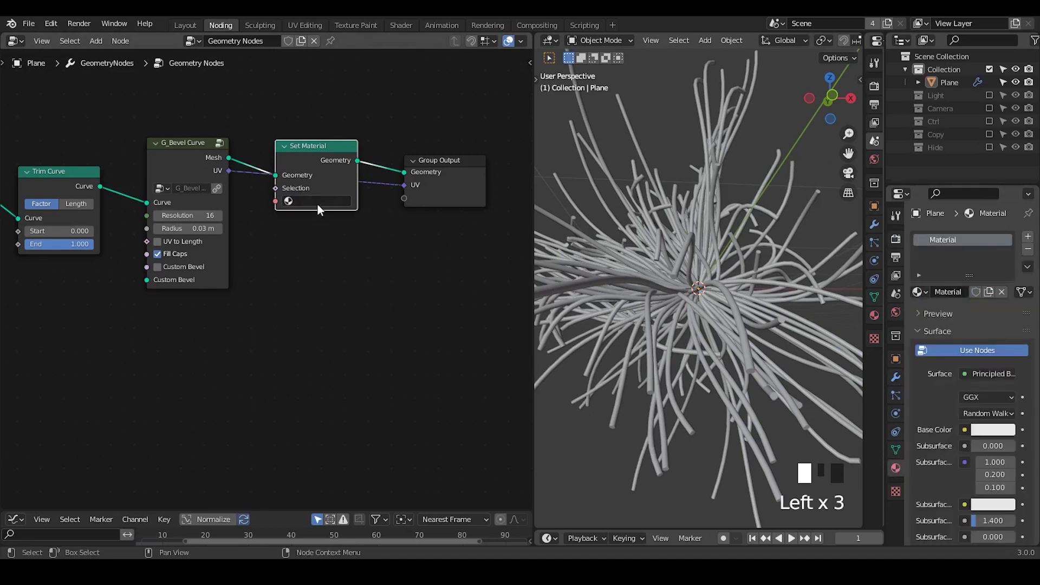
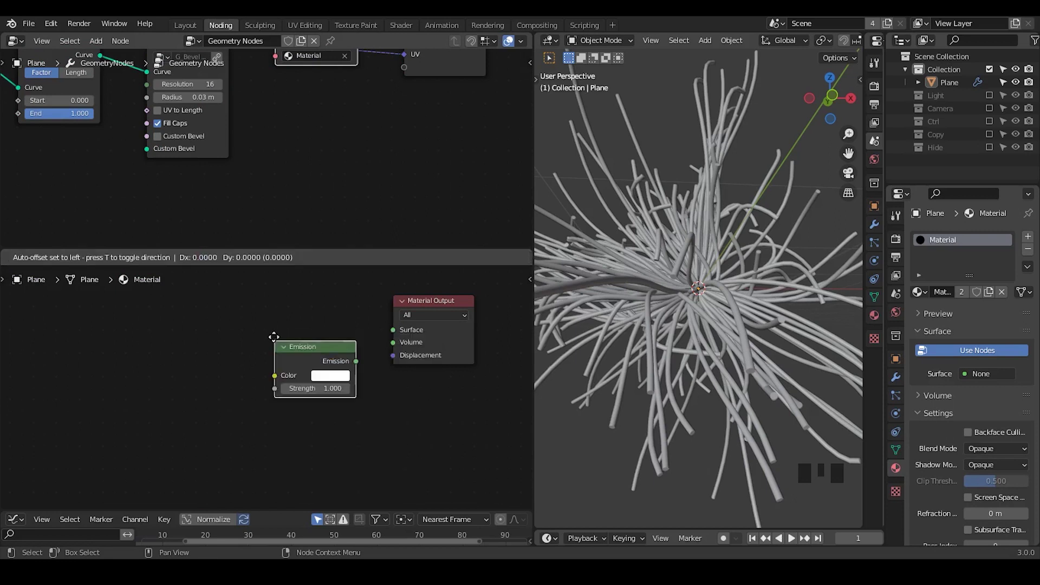
Step: Make an Emission shader the material's surface in the shader editor
{"action": "left_click_drag", "start_coordinate": [288, 319], "coordinate": [290, 317]}
{"action": "left_click_drag", "start_coordinate": [290, 317], "coordinate": [157, 375]}
{"action": "left_click_drag", "start_coordinate": [157, 375], "coordinate": [202, 343]}
Step: Add an Attribute node reading UV and position it left of the Emission shader
{"action": "key", "text": "ctrl+a"}
{"action": "key", "text": "t"}
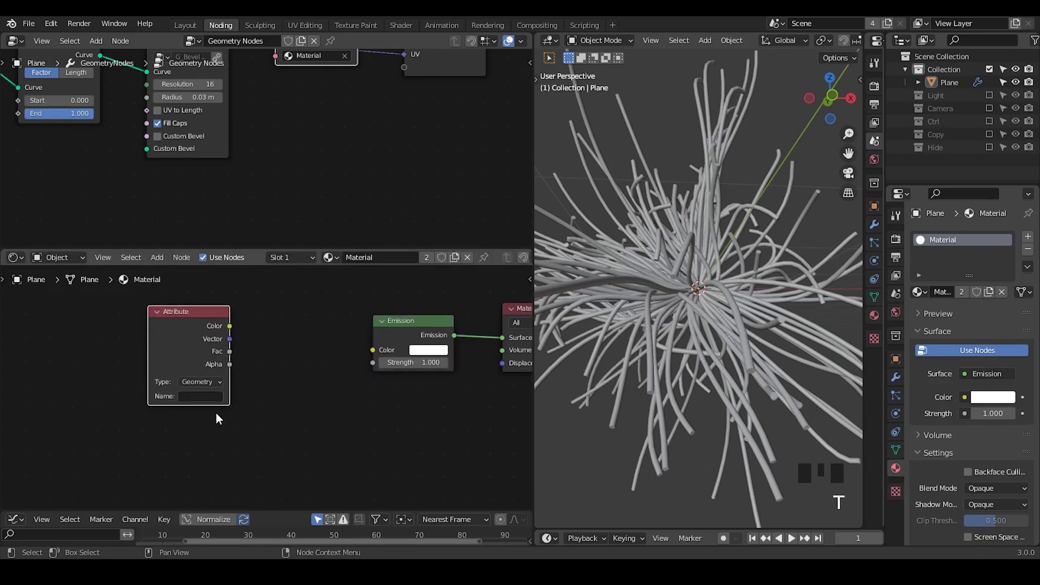
{"action": "left_click_drag", "start_coordinate": [202, 400], "coordinate": [256, 387]}
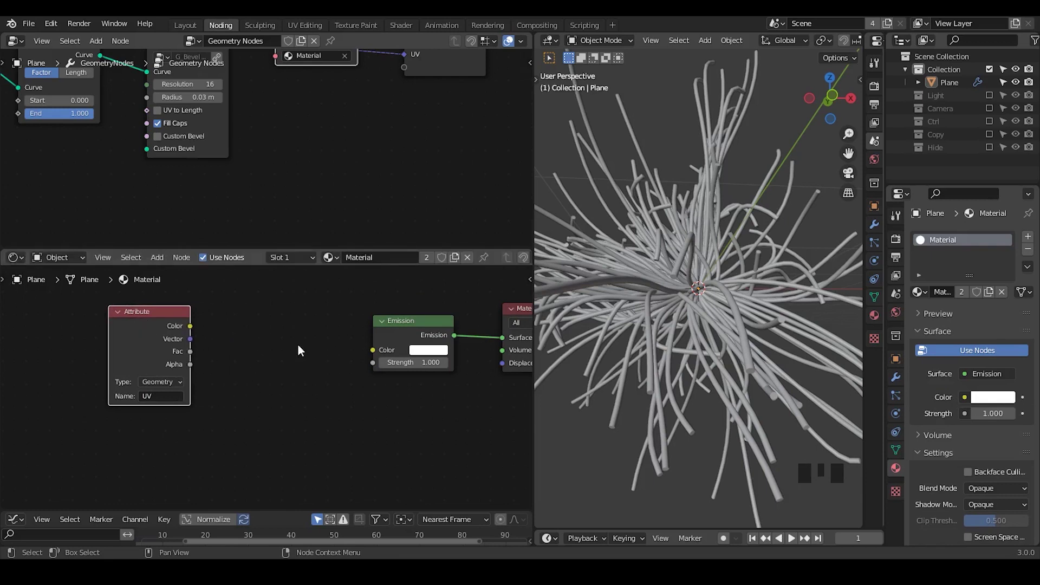
Step: Insert a Wave Texture fed by the UV attribute into Emission colour, tweak it, then delete it
{"action": "key", "text": "ctrl+a"}
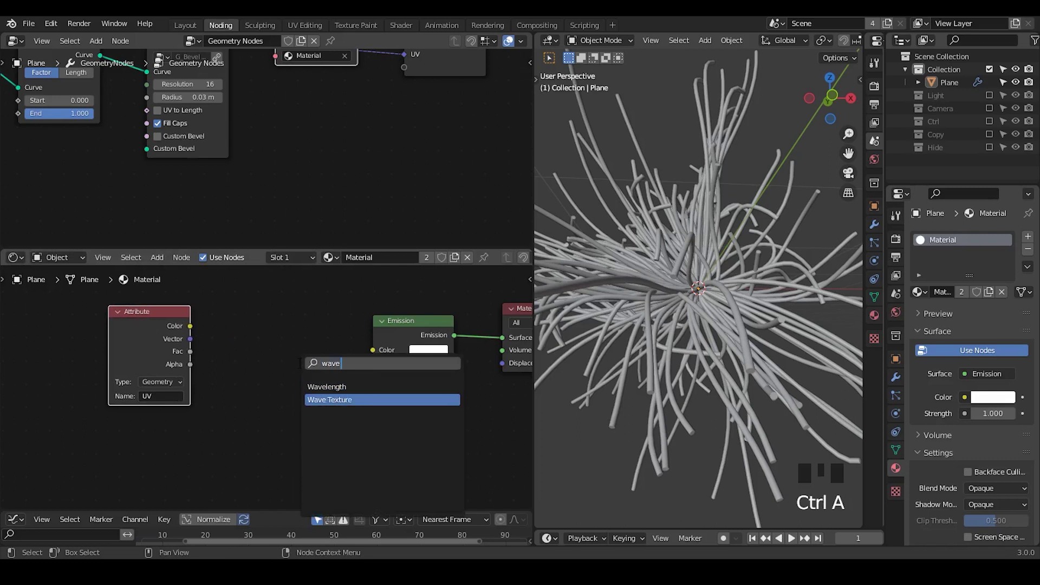
{"action": "left_click", "coordinate": [157, 330]}
{"action": "left_click_drag", "start_coordinate": [118, 345], "coordinate": [250, 328]}
{"action": "left_click", "coordinate": [250, 328]}
{"action": "left_click_drag", "start_coordinate": [249, 331], "coordinate": [733, 214]}
{"action": "key", "text": "z"}
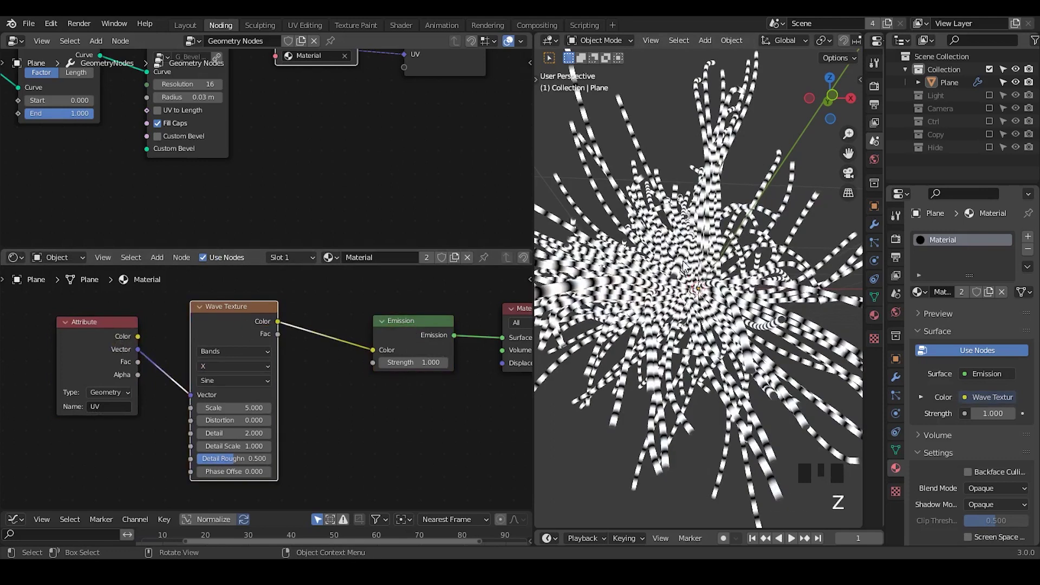
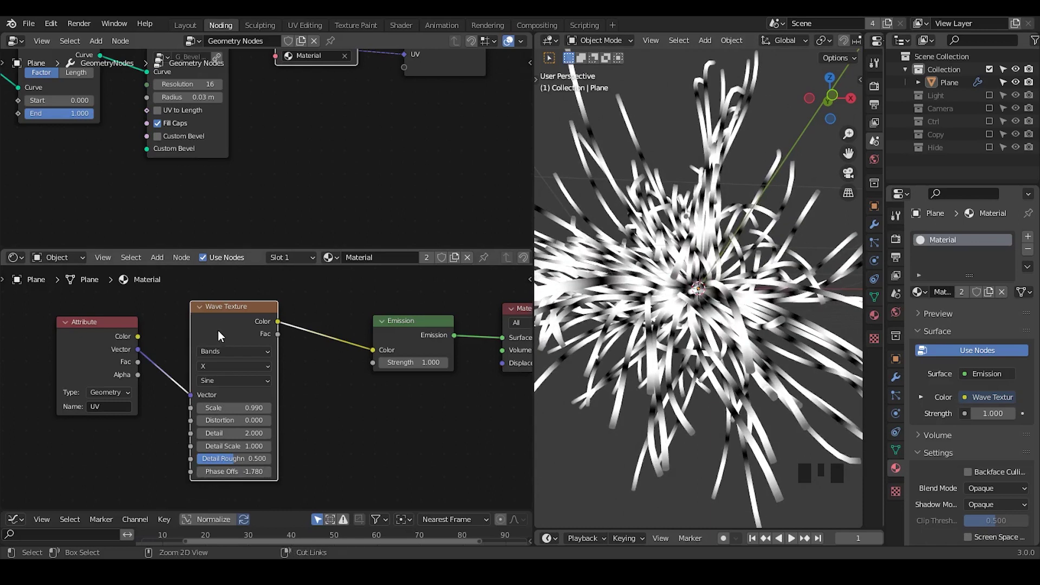
{"action": "key", "text": "ctrl+x"}
Step: Add a Spherical Gradient Texture, UV attribute into its Vector and its Color into Emission Color
{"action": "key", "text": "ctrl+a"}
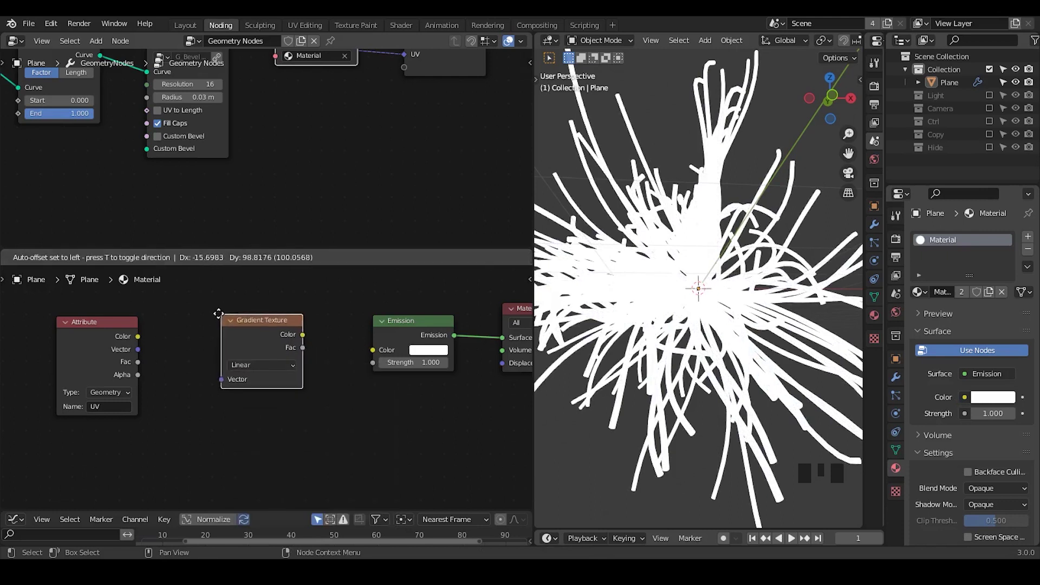
{"action": "left_click_drag", "start_coordinate": [268, 365], "coordinate": [220, 422]}
{"action": "left_click_drag", "start_coordinate": [220, 421], "coordinate": [101, 348]}
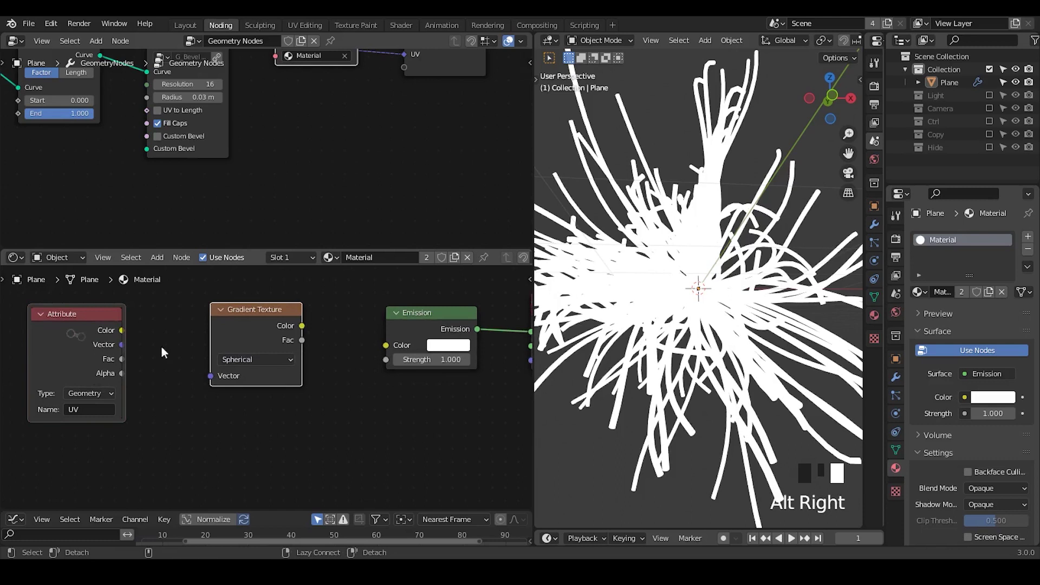
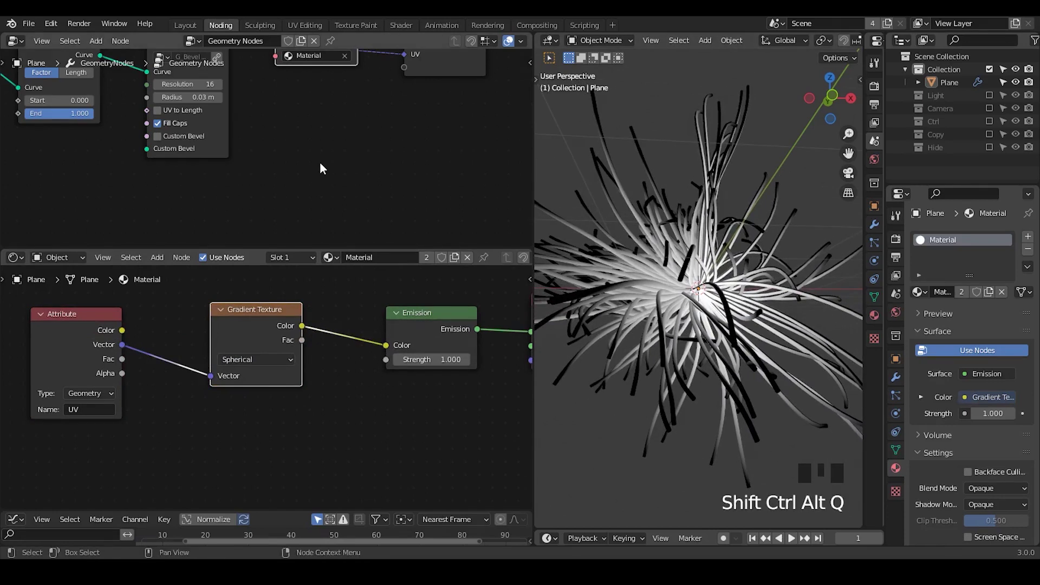
{"action": "key", "text": "ctrl+shift+alt+q"}
{"action": "left_click_drag", "start_coordinate": [303, 245], "coordinate": [274, 175]}
{"action": "left_click_drag", "start_coordinate": [275, 175], "coordinate": [341, 218]}
{"action": "key", "text": "ctrl+a"}
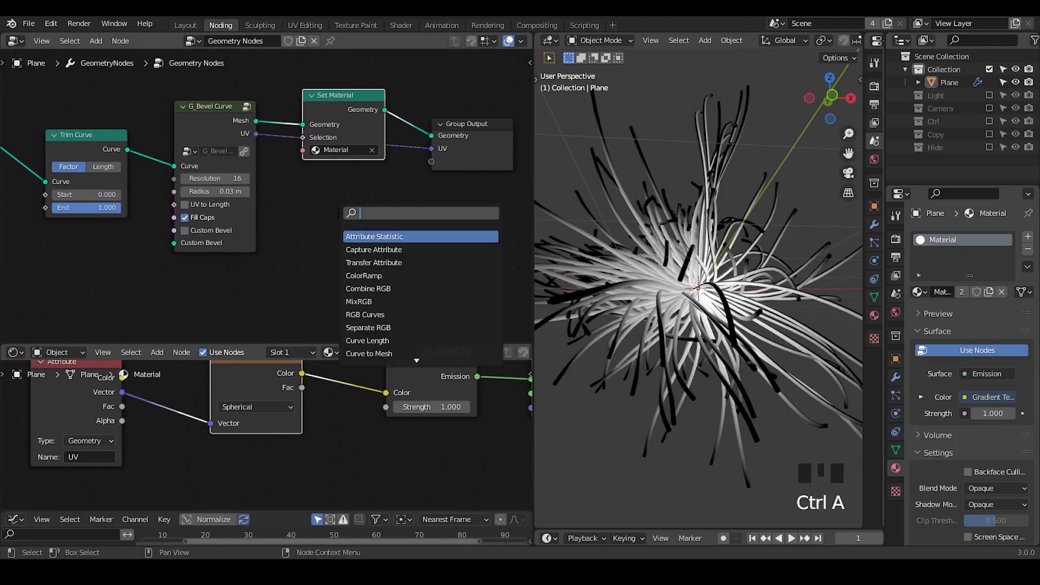
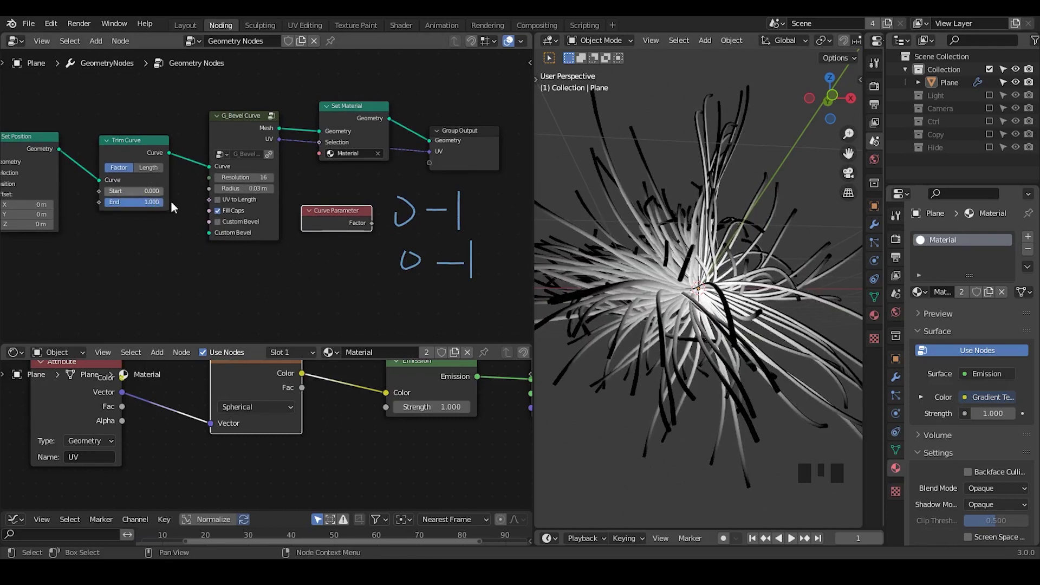
Step: Enable UV to Length on the G_Bevel Curve node
{"action": "key", "text": "d"}
{"action": "right_click", "coordinate": [459, 197]}
{"action": "key", "text": "d"}
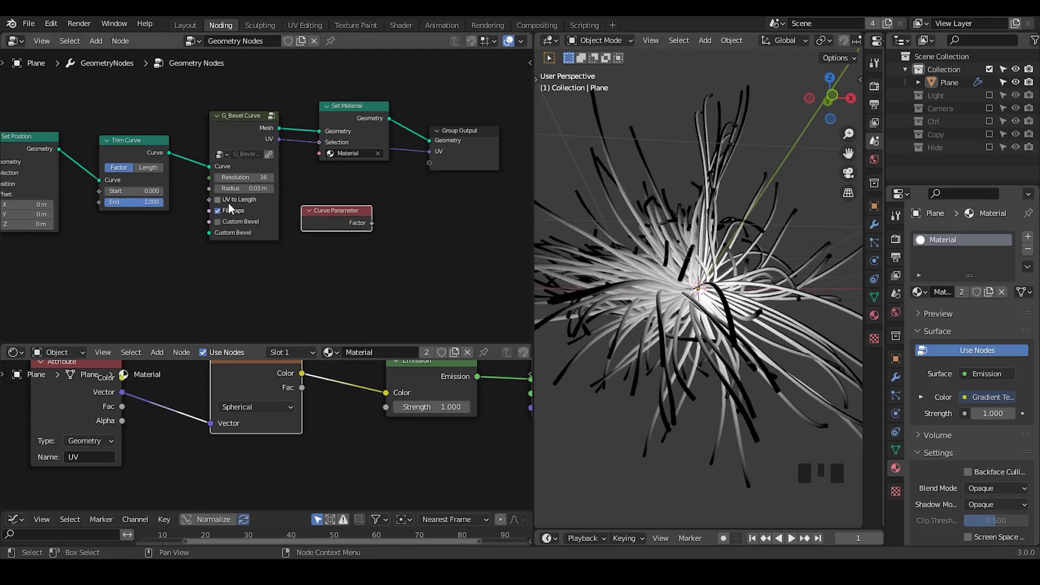
{"action": "left_click", "coordinate": [232, 208]}
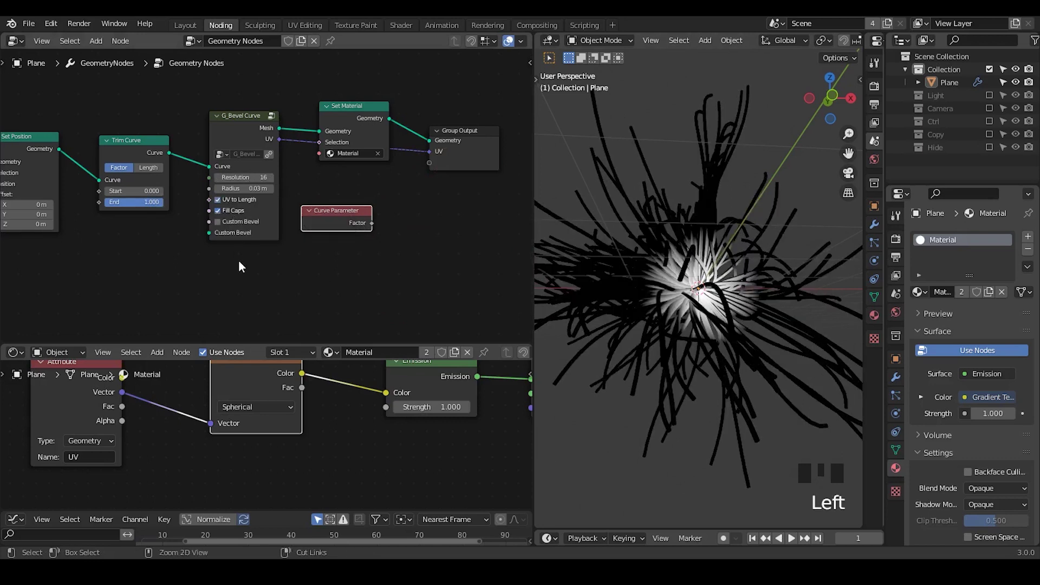
Step: Add Curve Parameter and Spline Length nodes, unconnected, to the geometry tree
{"action": "left_click_drag", "start_coordinate": [242, 266], "coordinate": [361, 250]}
{"action": "key", "text": "ctrl+a"}
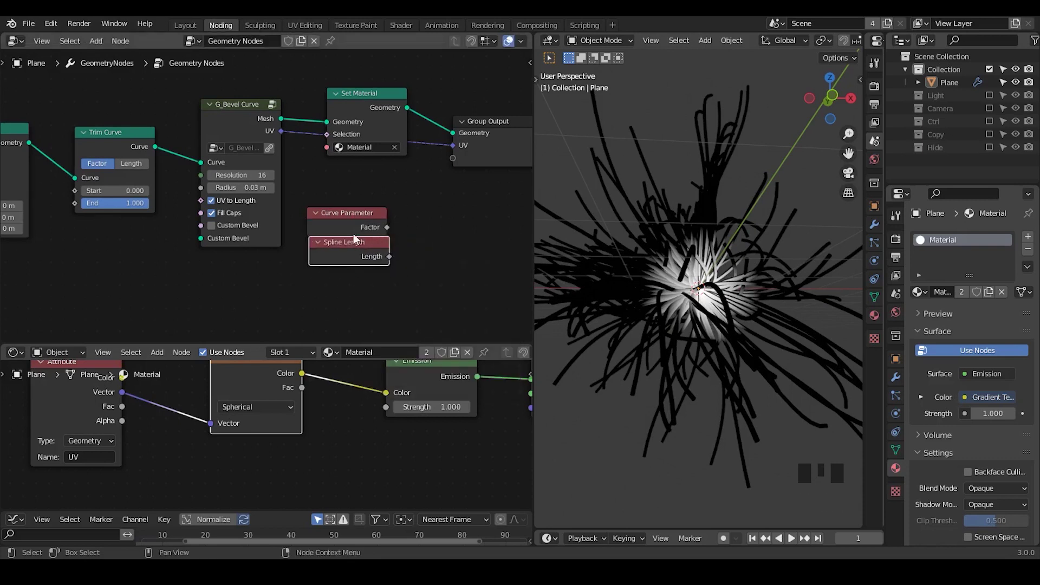
{"action": "left_click_drag", "start_coordinate": [142, 210], "coordinate": [623, 265]}
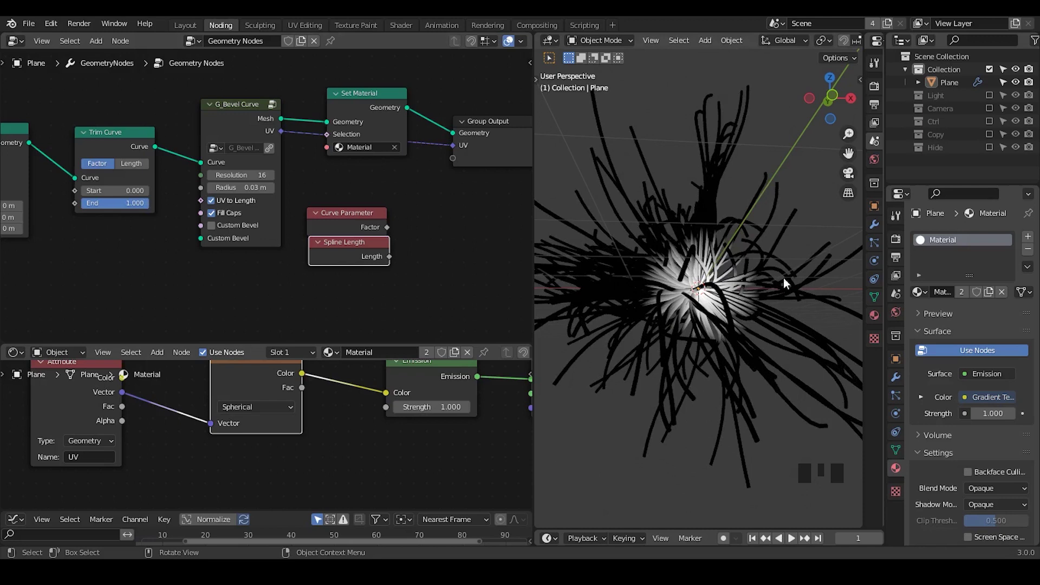
Step: Delete the Curve Parameter and Spline Length nodes and collapse the Set Material node
{"action": "left_click_drag", "start_coordinate": [213, 339], "coordinate": [395, 192]}
{"action": "key", "text": "x"}
{"action": "middle_click", "coordinate": [394, 192]}
{"action": "left_click", "coordinate": [451, 114]}
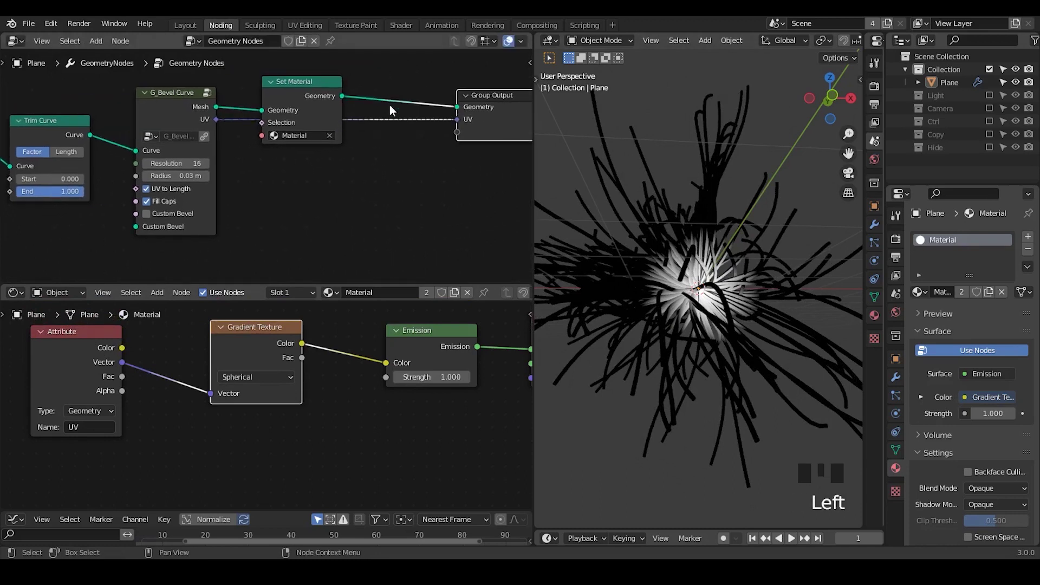
{"action": "left_click", "coordinate": [275, 86]}
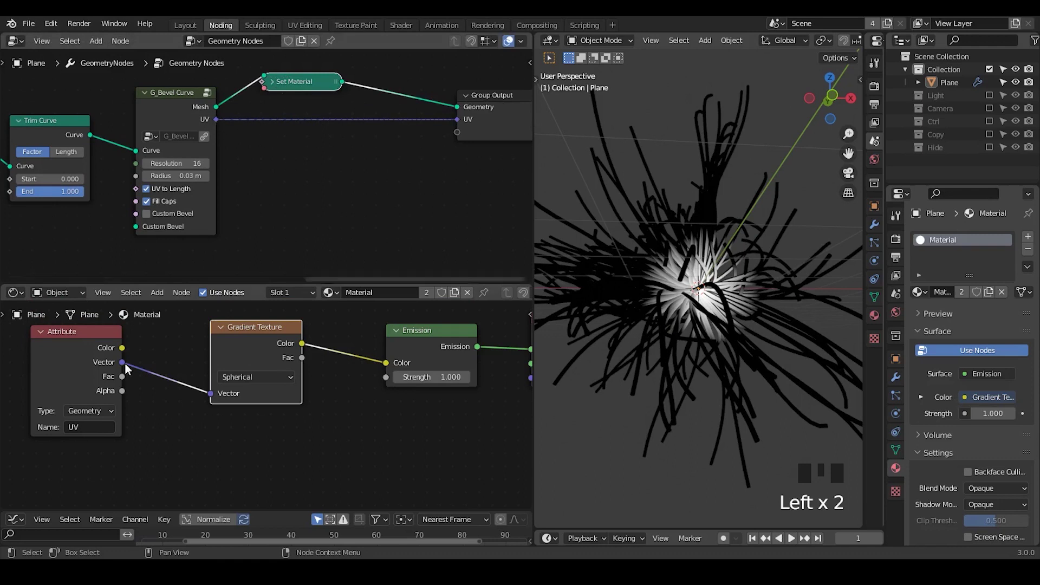
Step: Orbit the tube bundle and zoom in on its glowing centre
{"action": "left_click_drag", "start_coordinate": [128, 372], "coordinate": [138, 390]}
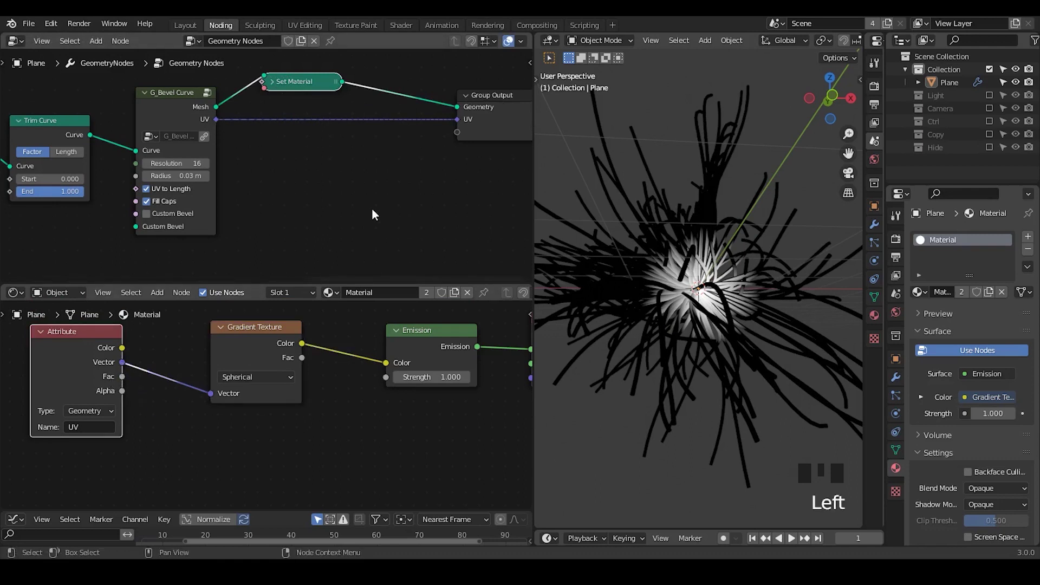
{"action": "left_click_drag", "start_coordinate": [222, 124], "coordinate": [378, 188]}
{"action": "key", "text": "ctrl+a"}
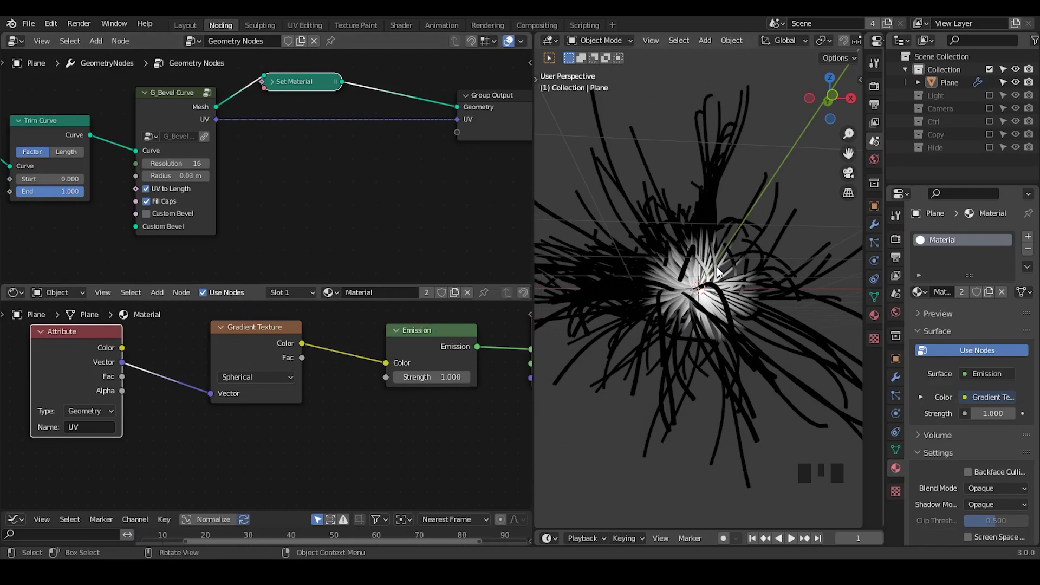
{"action": "left_click_drag", "start_coordinate": [715, 269], "coordinate": [230, 362]}
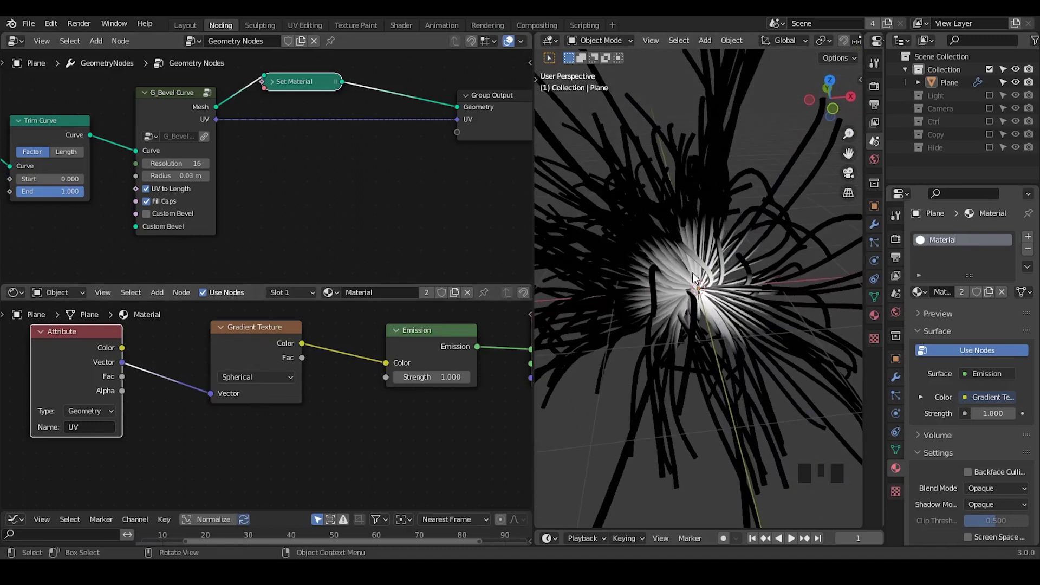
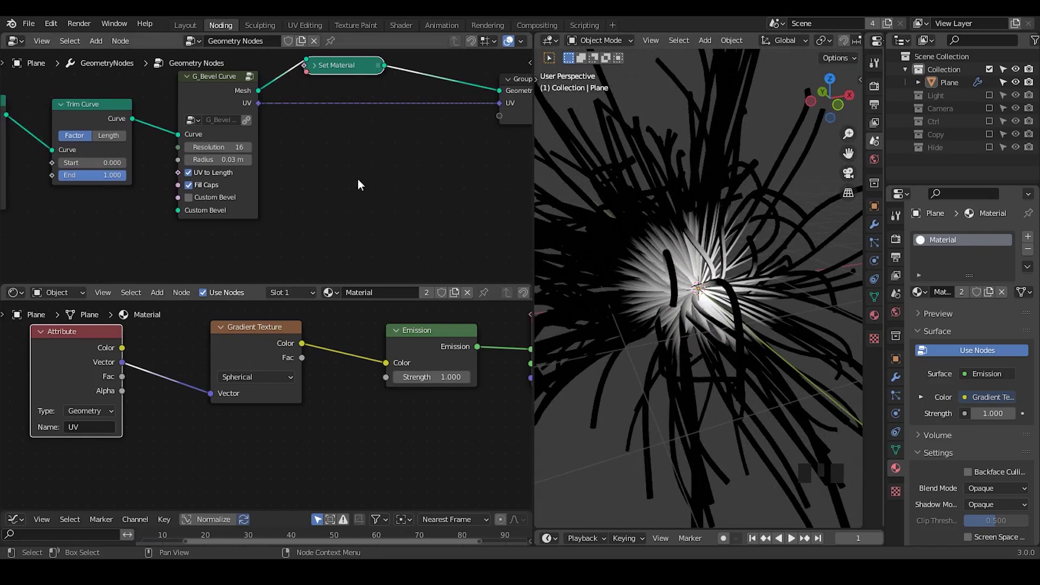
Step: Split the bevelled curve UV with Separate XYZ, passing X onward, and start an Add math node
{"action": "key", "text": "ctrl+a"}
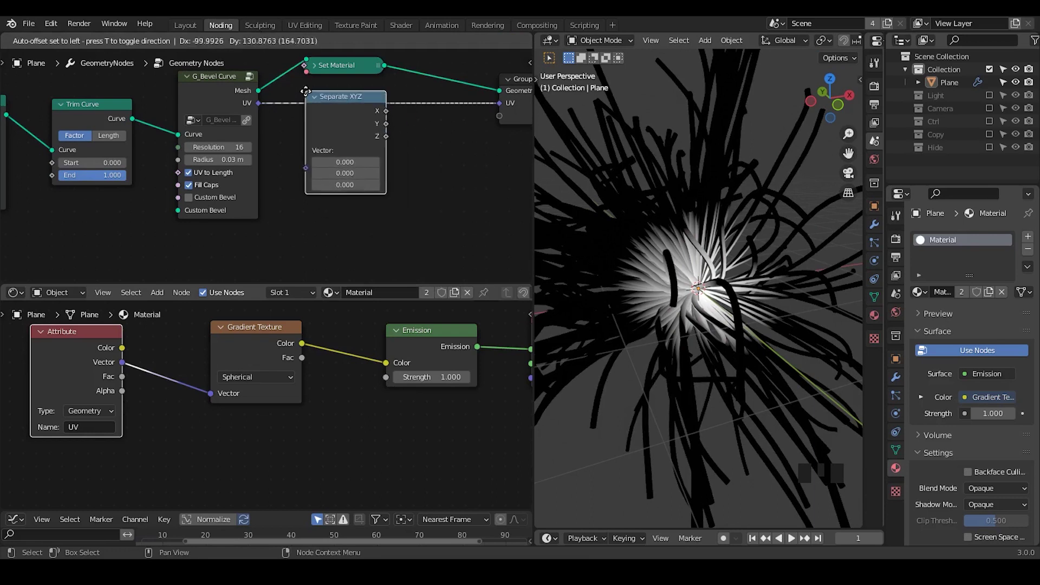
{"action": "left_click_drag", "start_coordinate": [343, 115], "coordinate": [713, 315]}
{"action": "left_click_drag", "start_coordinate": [714, 314], "coordinate": [623, 288]}
{"action": "left_click_drag", "start_coordinate": [417, 224], "coordinate": [363, 159]}
{"action": "key", "text": "ctrl+a"}
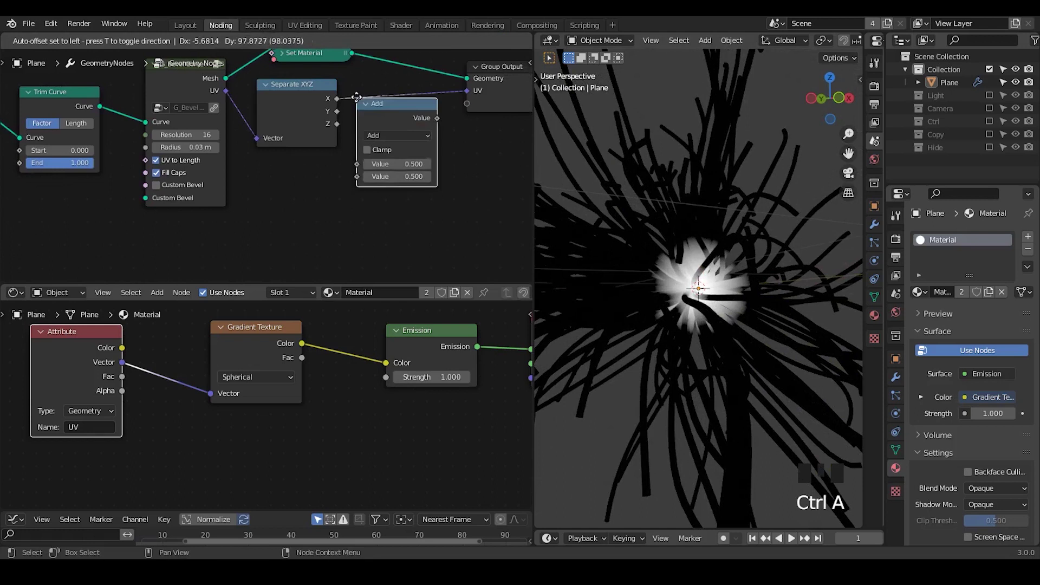
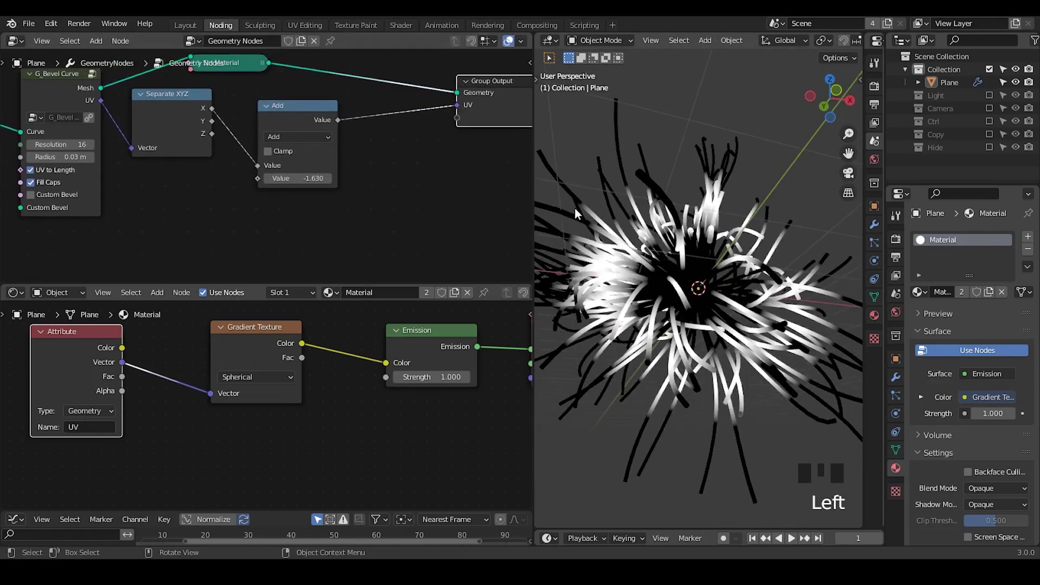
Step: Insert a Multiply node scaling the offset X before the UV output, and add a Mapping node to the material
{"action": "left_click", "coordinate": [305, 124]}
{"action": "key", "text": "shift+d"}
{"action": "left_click_drag", "start_coordinate": [384, 138], "coordinate": [351, 304]}
{"action": "left_click_drag", "start_coordinate": [297, 280], "coordinate": [325, 338]}
{"action": "key", "text": "ctrl+a"}
{"action": "key", "text": "p"}
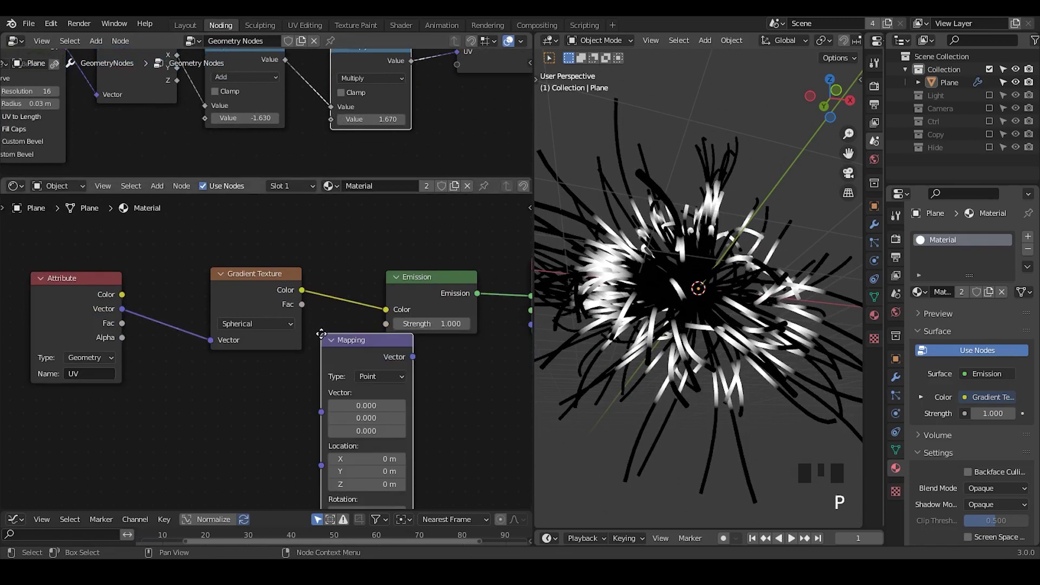
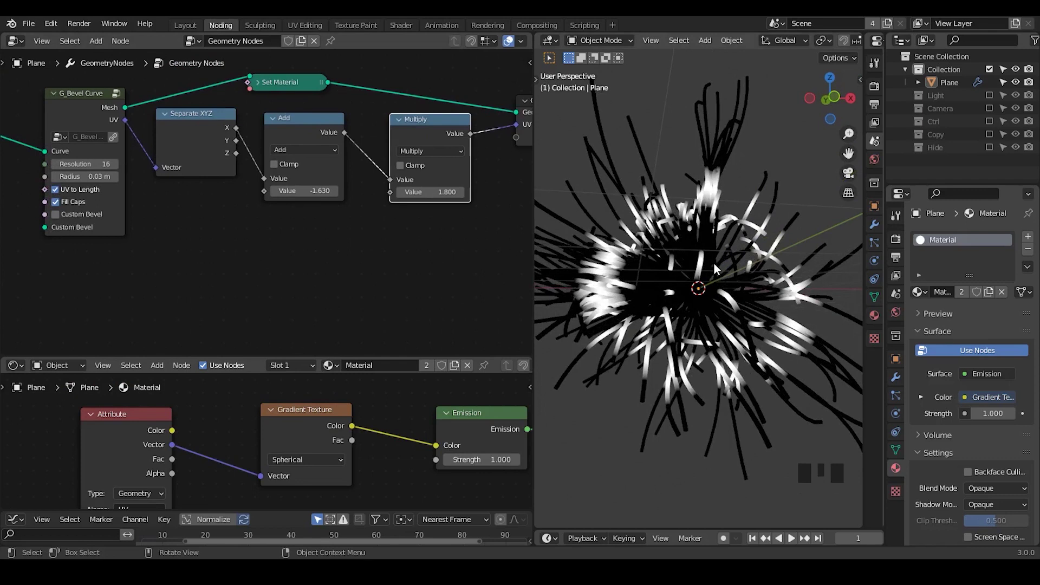
Step: Add the G_Motion Variance group, feed its value into the Add node and adjust its parameter
{"action": "left_click_drag", "start_coordinate": [306, 237], "coordinate": [325, 219]}
{"action": "key", "text": "ctrl+a"}
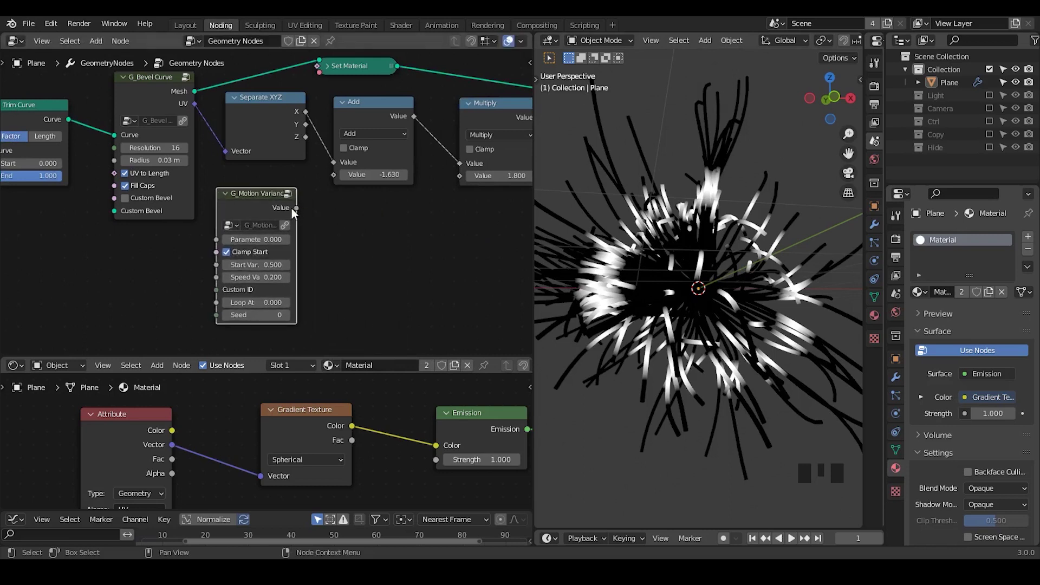
{"action": "left_click_drag", "start_coordinate": [299, 213], "coordinate": [326, 252]}
{"action": "left_click_drag", "start_coordinate": [326, 252], "coordinate": [305, 173]}
{"action": "left_click_drag", "start_coordinate": [305, 174], "coordinate": [709, 299]}
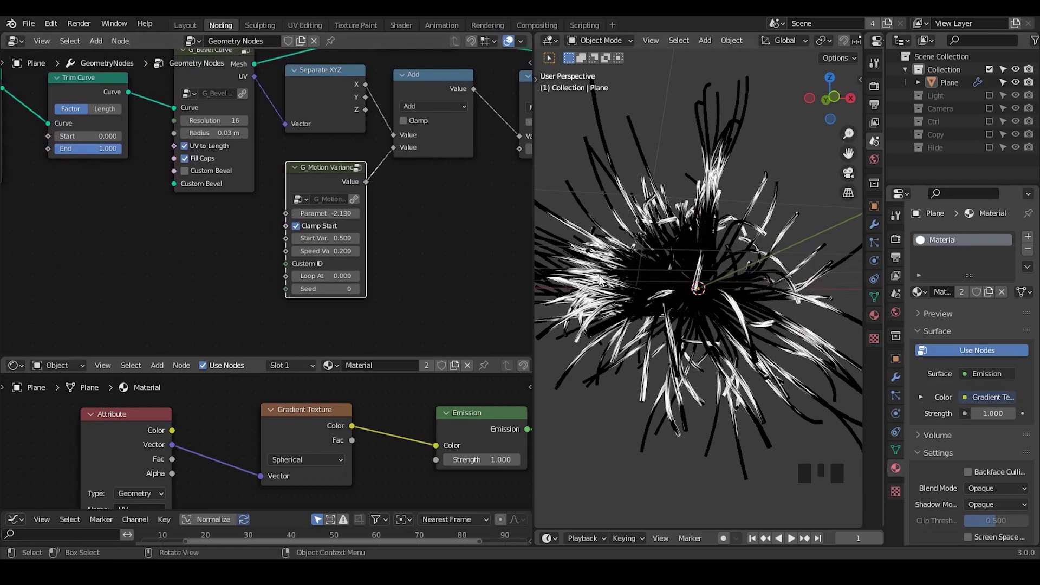
Step: Add a Random Value node beside the motion group
{"action": "key", "text": "ctrl+shift+alt+q"}
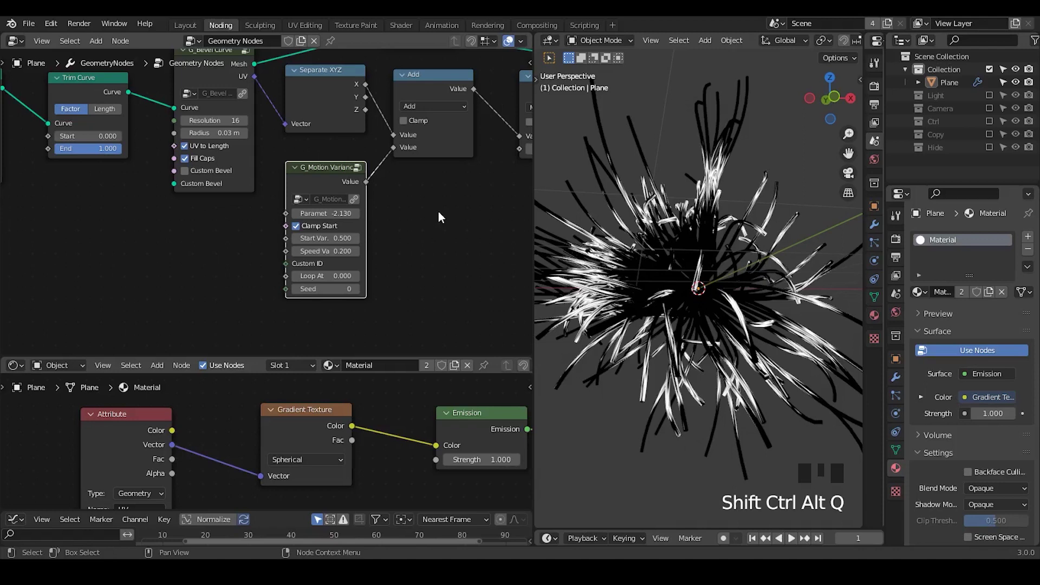
{"action": "key", "text": "ctrl+a"}
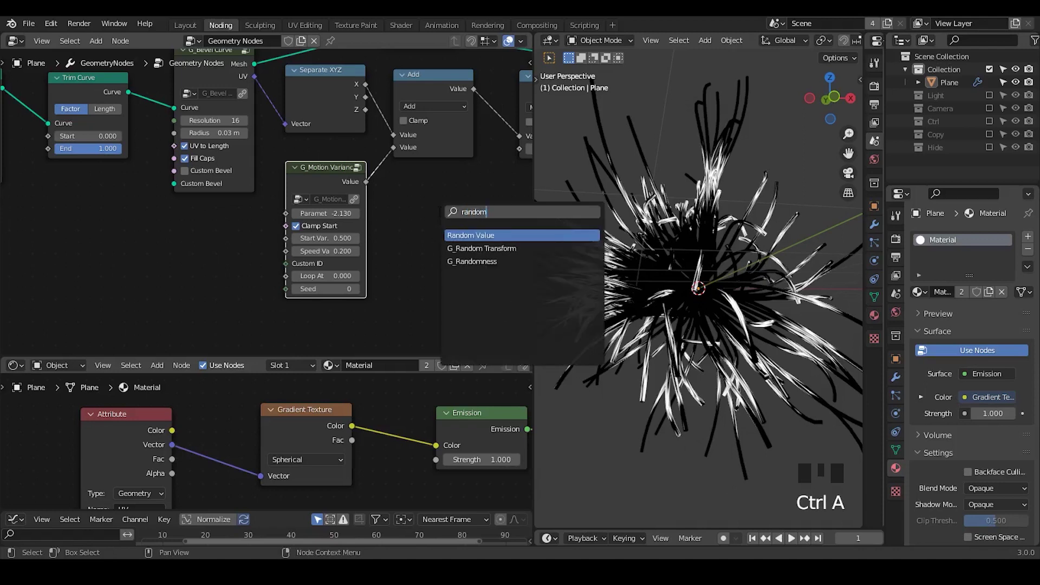
{"action": "left_click_drag", "start_coordinate": [412, 268], "coordinate": [420, 262]}
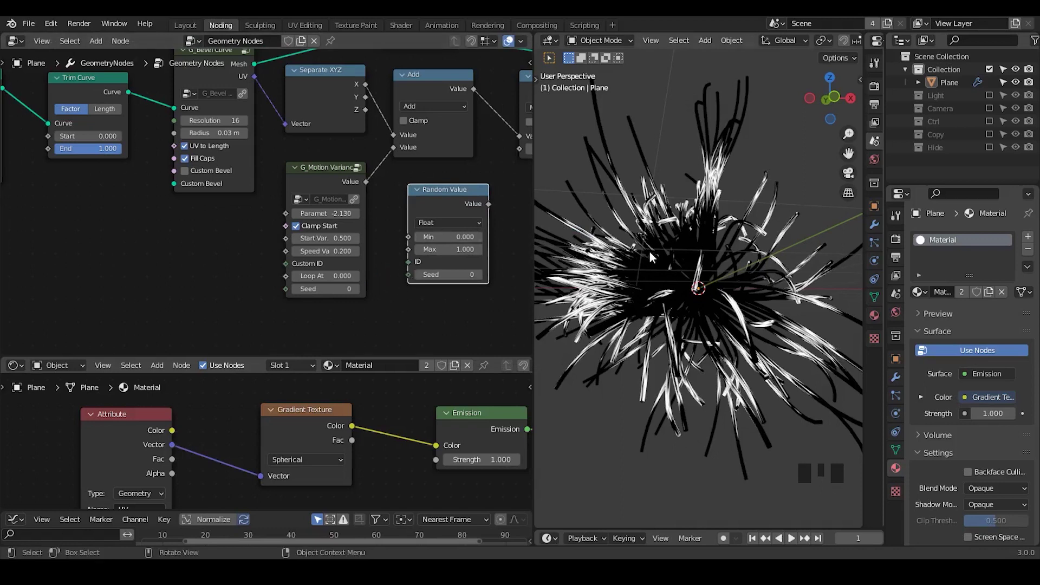
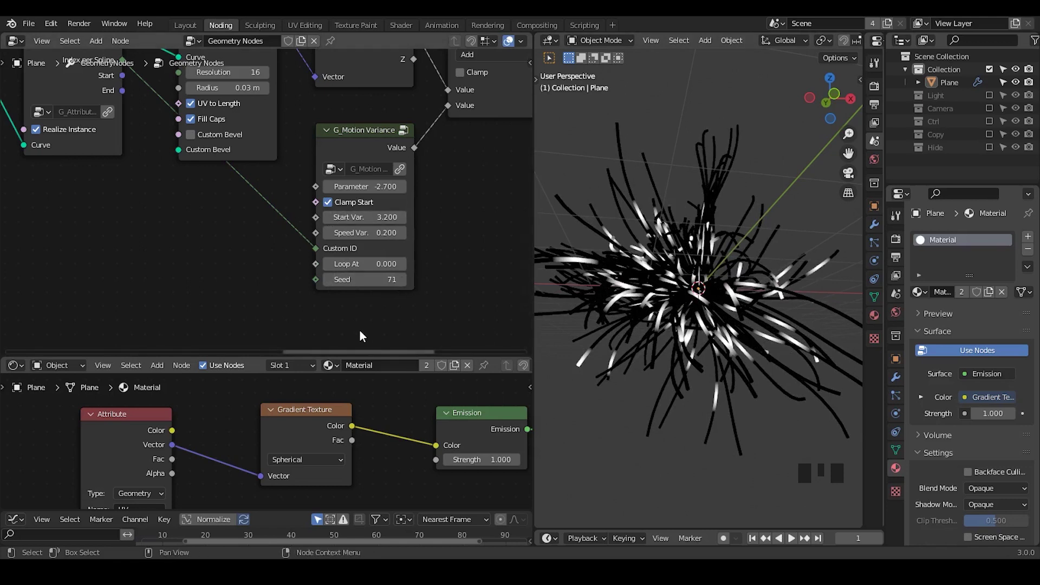
Step: Resize the editors and bring the bevel and motion nodes into view
{"action": "left_click_drag", "start_coordinate": [361, 334], "coordinate": [341, 353]}
{"action": "left_click_drag", "start_coordinate": [340, 353], "coordinate": [131, 390]}
{"action": "left_click", "coordinate": [295, 410]}
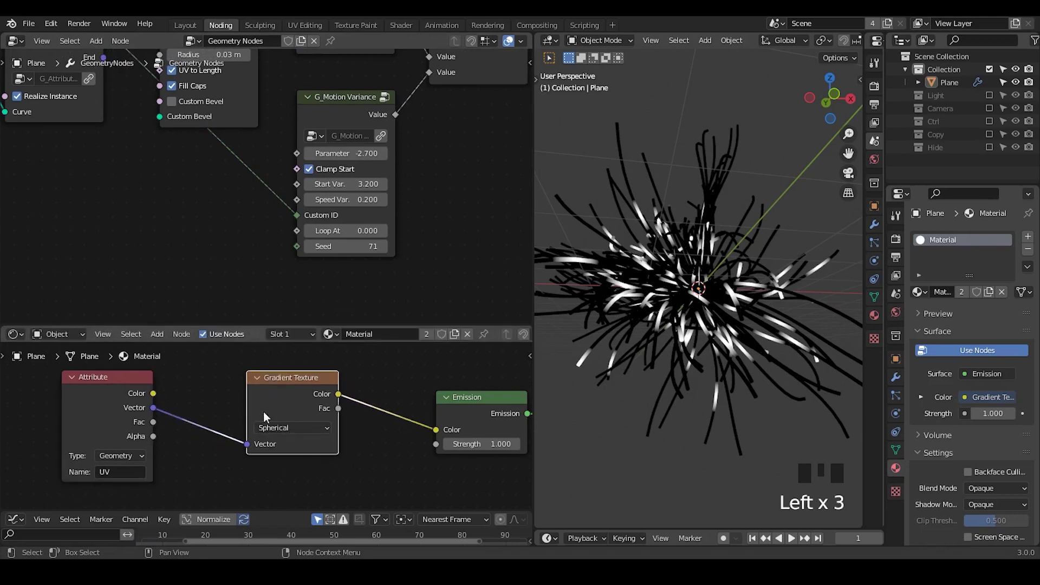
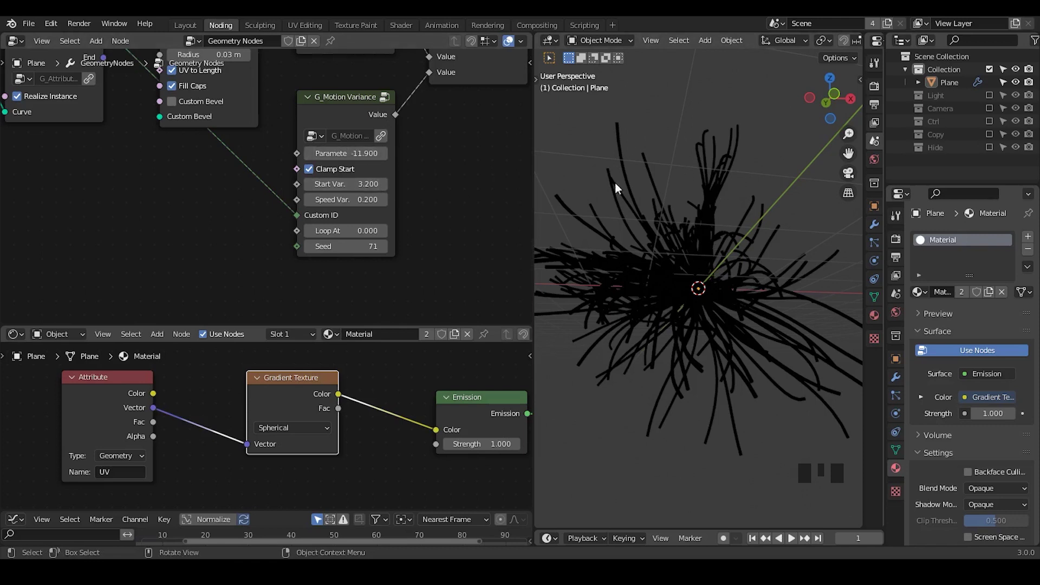
{"action": "scroll", "scroll_direction": "up", "scroll_amount": 3}
{"action": "left_click_drag", "start_coordinate": [384, 196], "coordinate": [275, 321]}
{"action": "left_click_drag", "start_coordinate": [276, 321], "coordinate": [287, 230]}
Step: Set the G_Motion Variance parameter to -11.900 and collapse the G_Bevel Curve node
{"action": "left_click_drag", "start_coordinate": [265, 235], "coordinate": [216, 92]}
{"action": "left_click", "coordinate": [217, 92]}
{"action": "key", "text": "ctrl+a"}
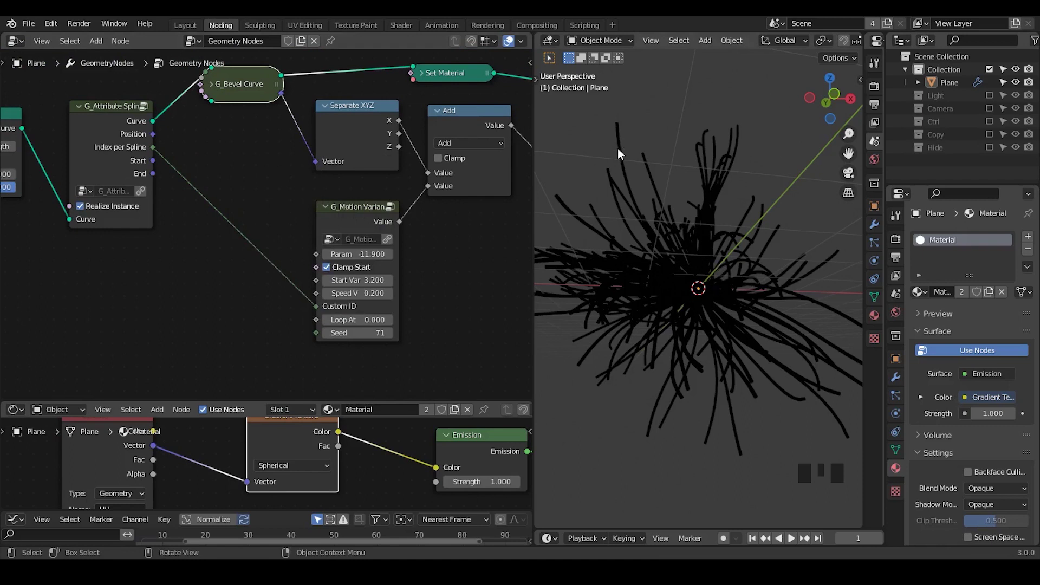
Step: Capture Spline Length before G_Bevel Curve and link the captured attribute to G_Motion Variance Loop At
{"action": "key", "text": "ctrl+a"}
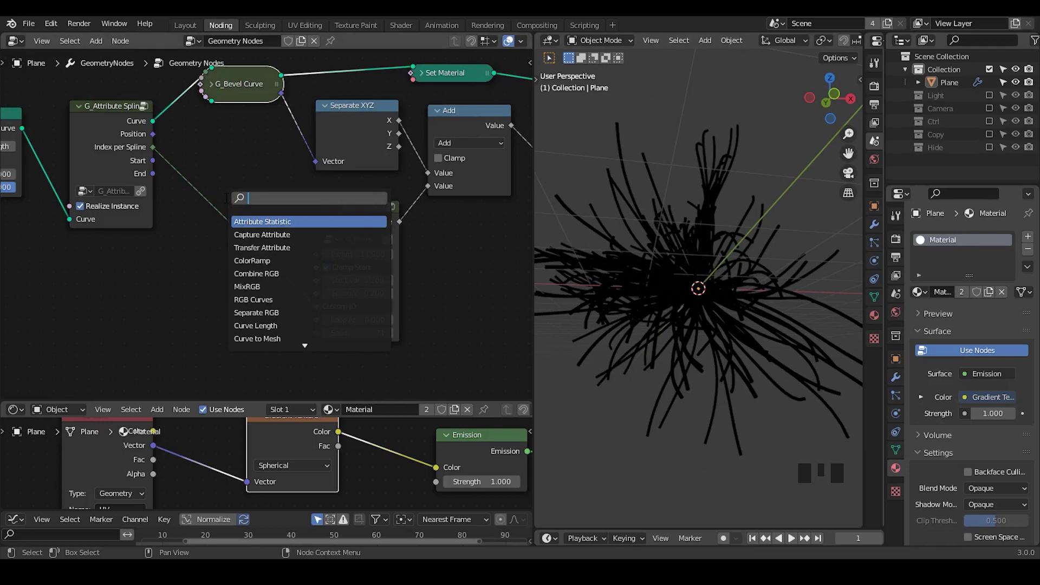
{"action": "key", "text": "BackSpace"}
{"action": "key", "text": "BackSpace"}
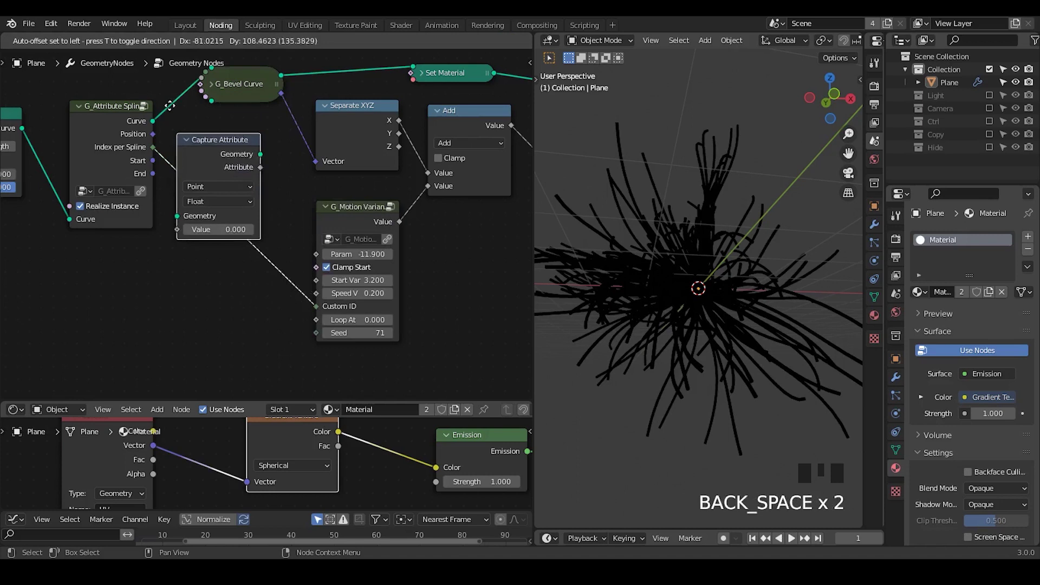
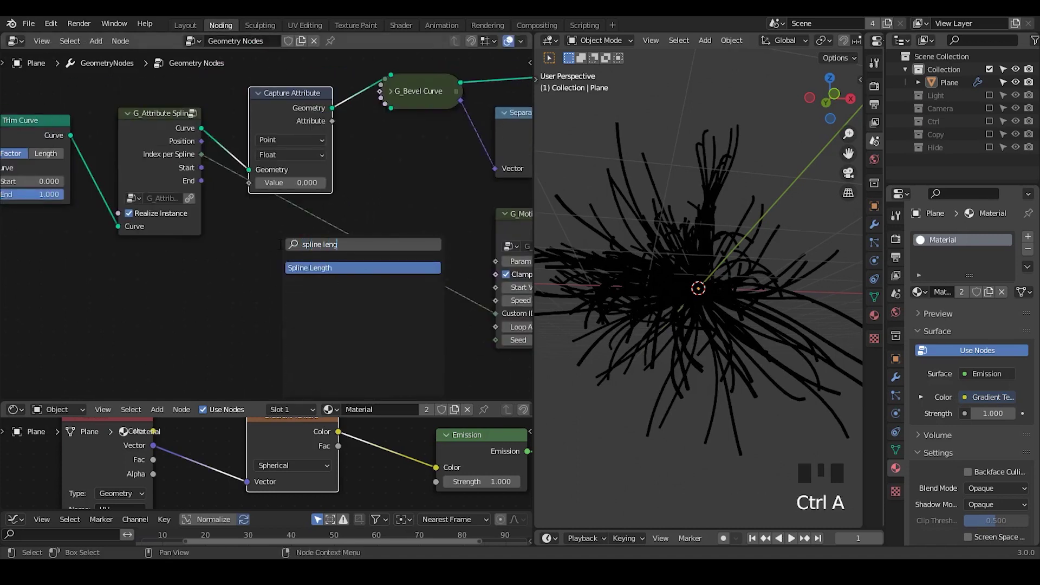
{"action": "left_click_drag", "start_coordinate": [170, 278], "coordinate": [330, 283]}
{"action": "left_click_drag", "start_coordinate": [330, 283], "coordinate": [213, 108]}
{"action": "left_click", "coordinate": [212, 107]}
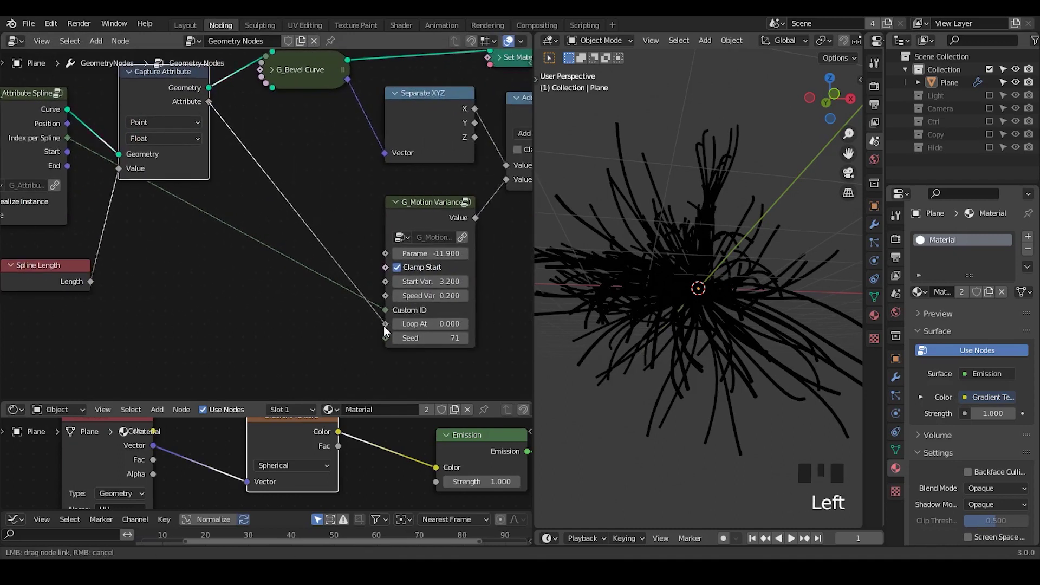
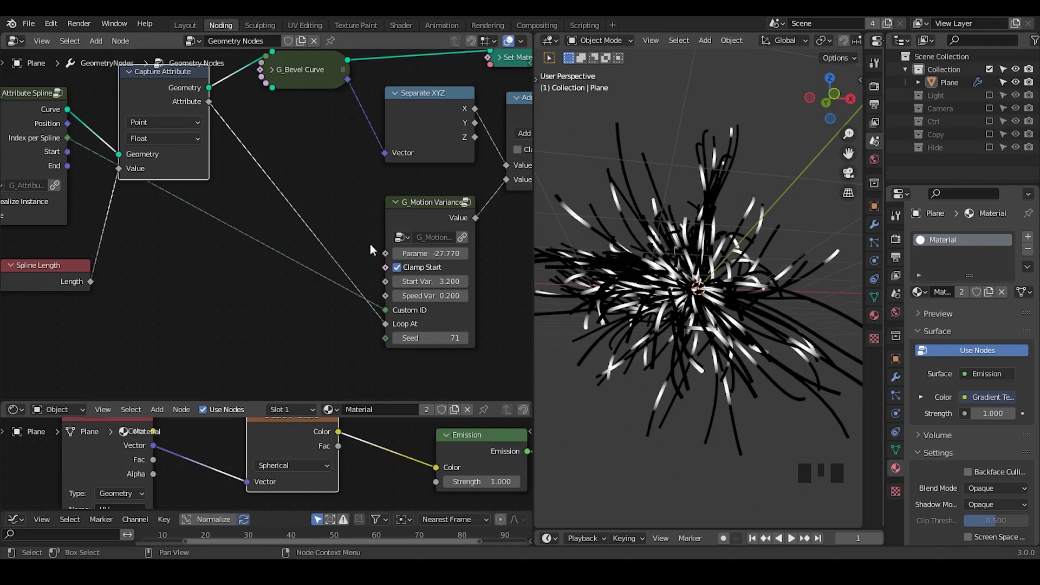
Step: Adjust the G_Motion Variance parameter and reopen the node search
{"action": "left_click", "coordinate": [435, 221]}
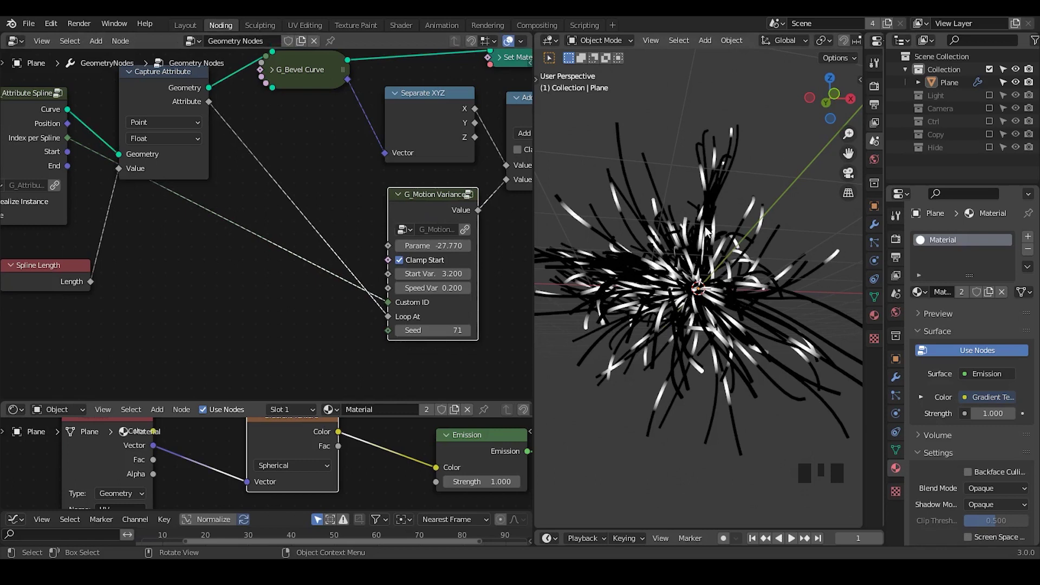
{"action": "key", "text": "ctrl+a"}
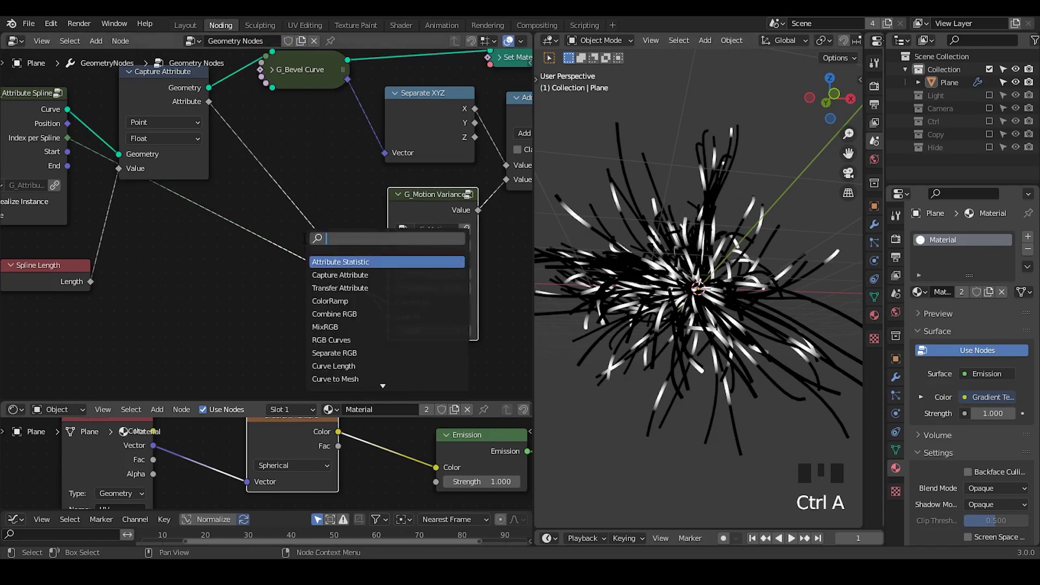
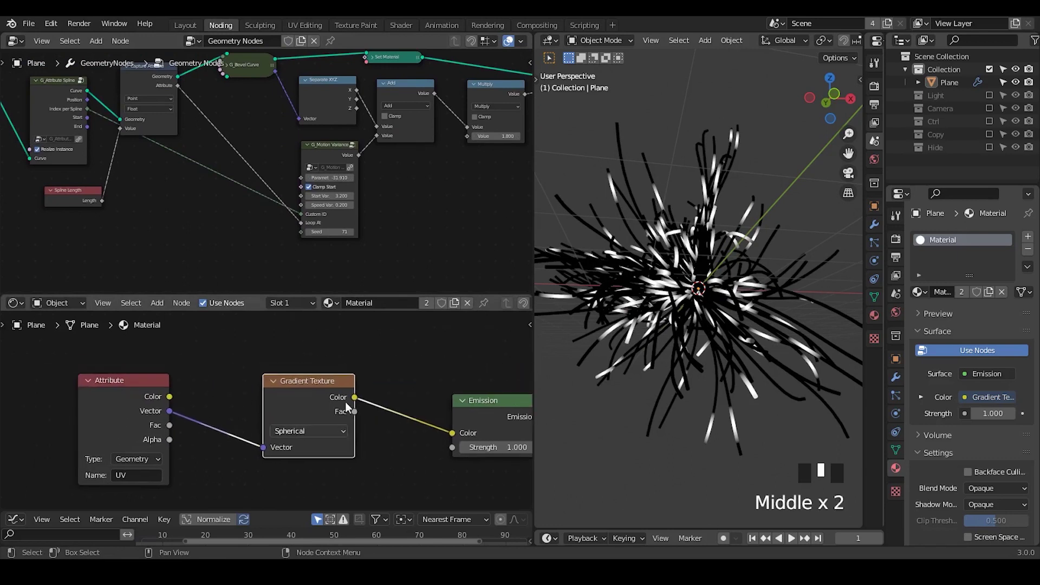
{"action": "left_click_drag", "start_coordinate": [334, 290], "coordinate": [266, 296]}
{"action": "left_click_drag", "start_coordinate": [266, 296], "coordinate": [323, 296]}
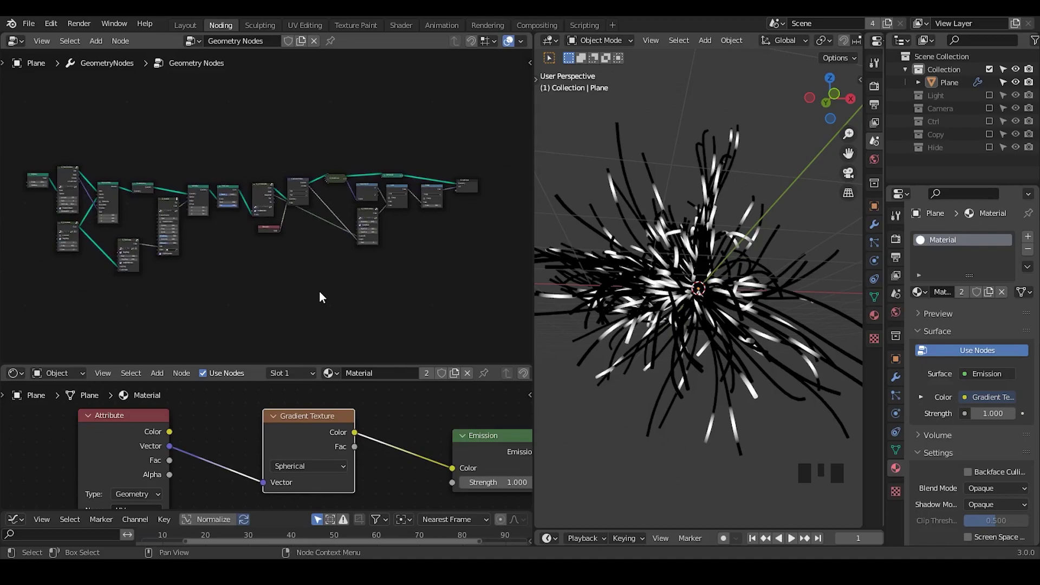